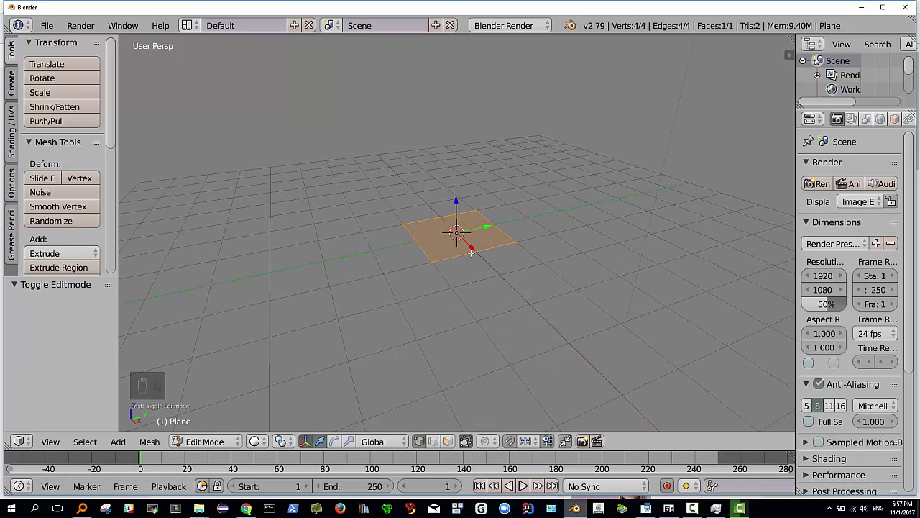
Step: Merge the plane's vertices at center and switch to front orthographic view
key("alt+m")
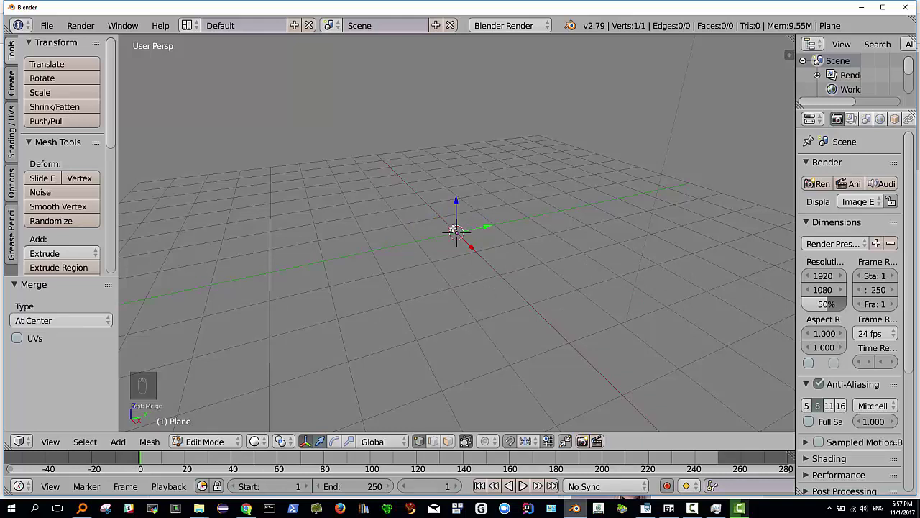
key("KP_1")
key("KP_5")
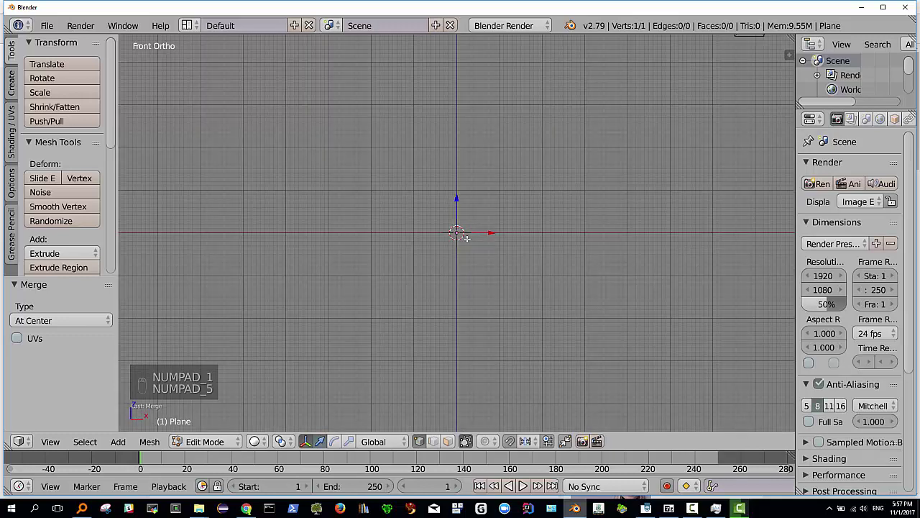
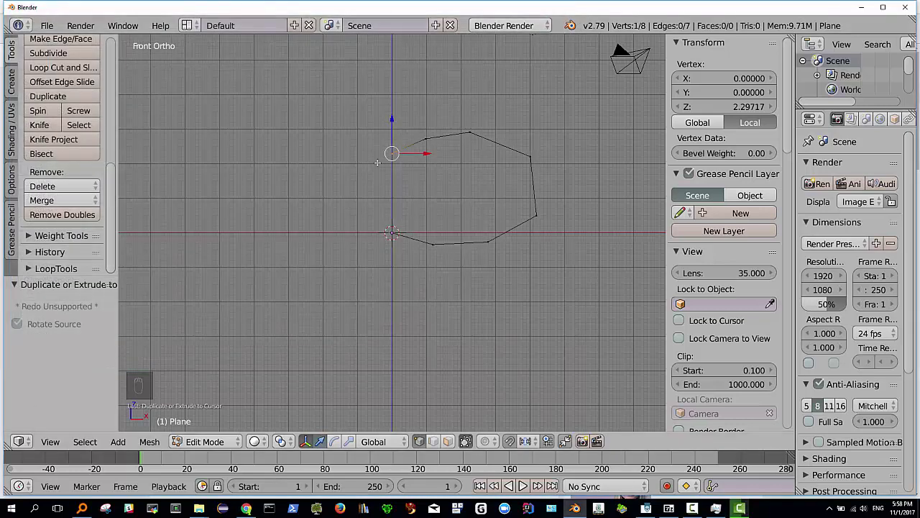
Step: Select all eight vertices of the extruded half-pumpkin profile
key("a")
key("a")
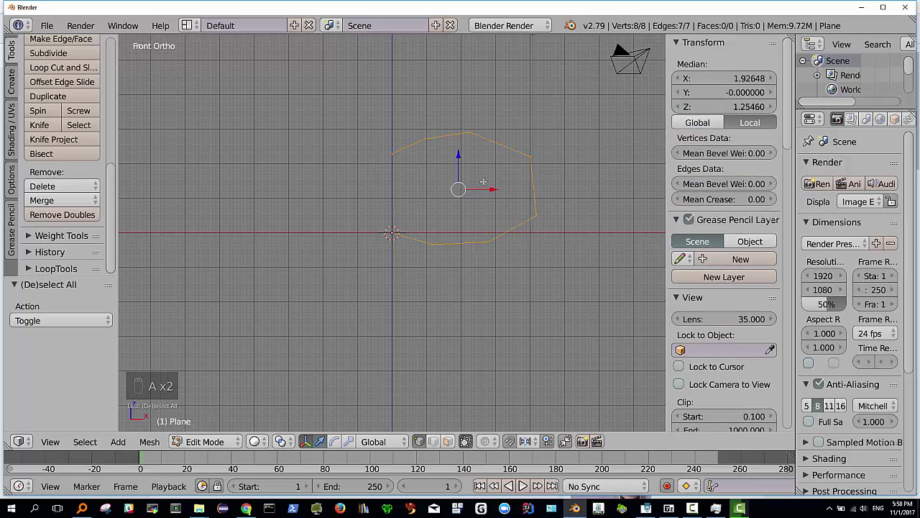
Step: Space the profile vertices evenly with LoopTools and reach for the Add Modifier list
left_click_drag(26, 266, 897, 121)
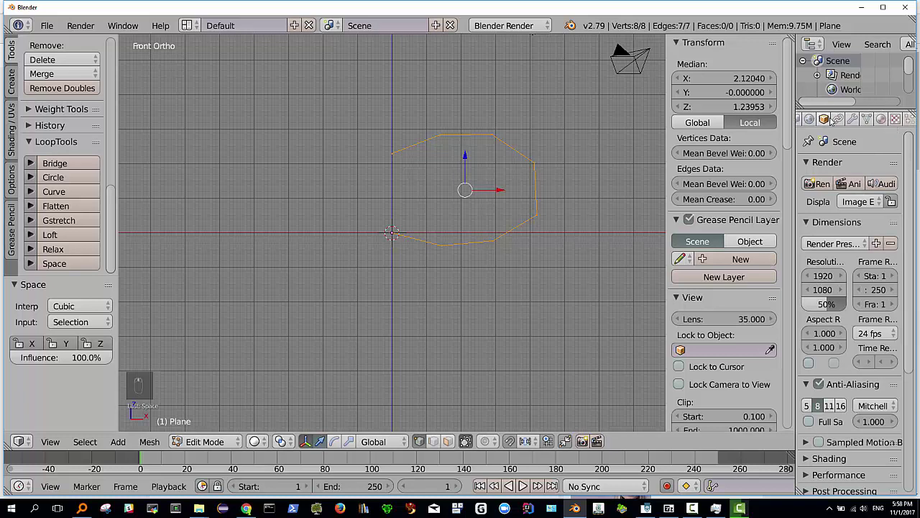
left_click_drag(857, 119, 625, 362)
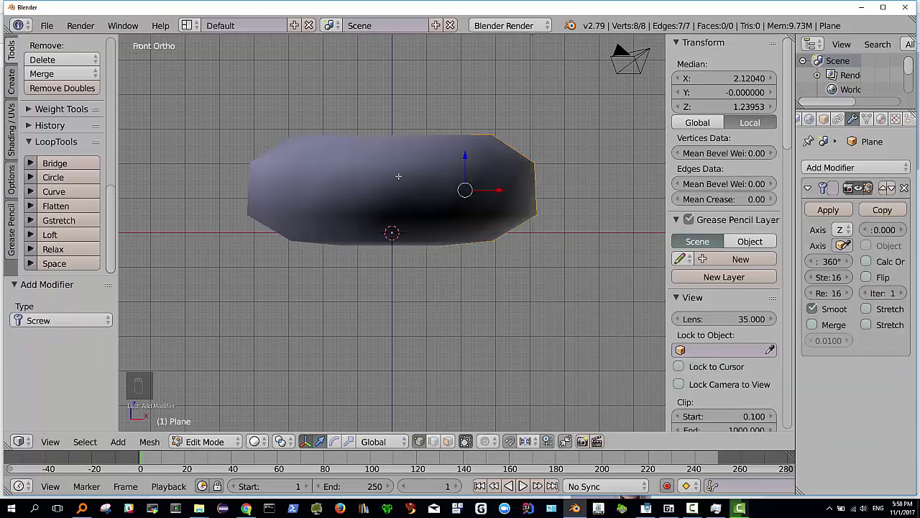
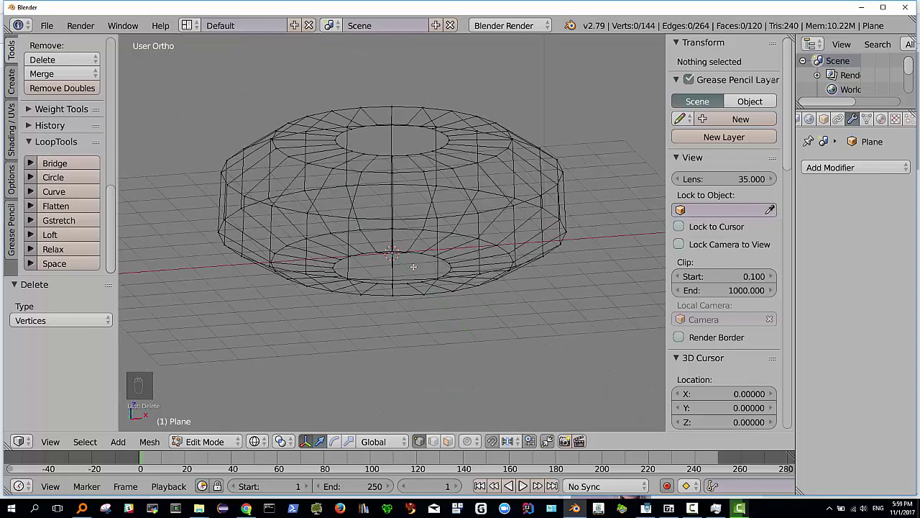
Step: Undo and redo deleting the extra pole vertices, leaving circular openings at both ends
key("ctrl+z")
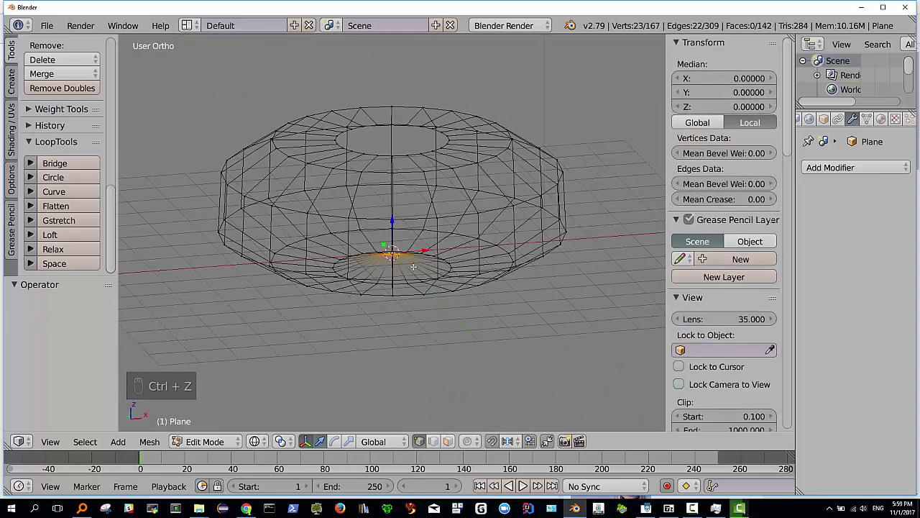
key("Delete")
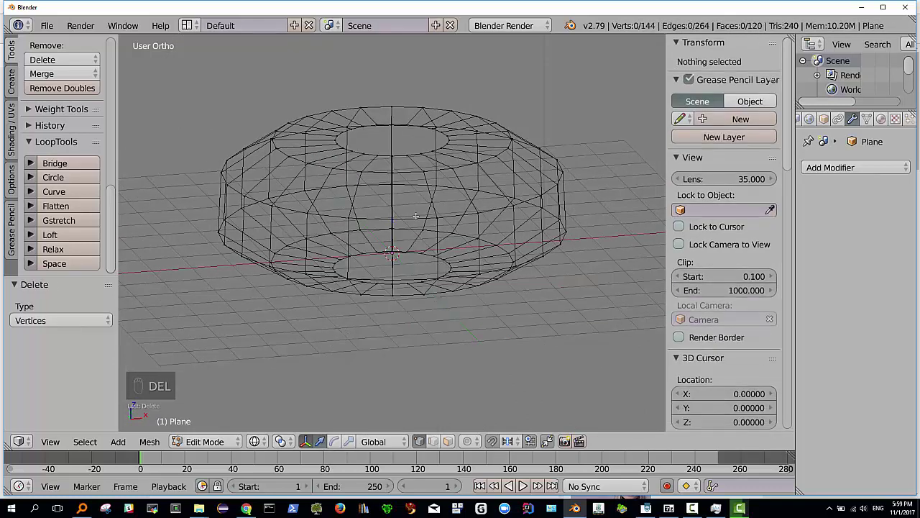
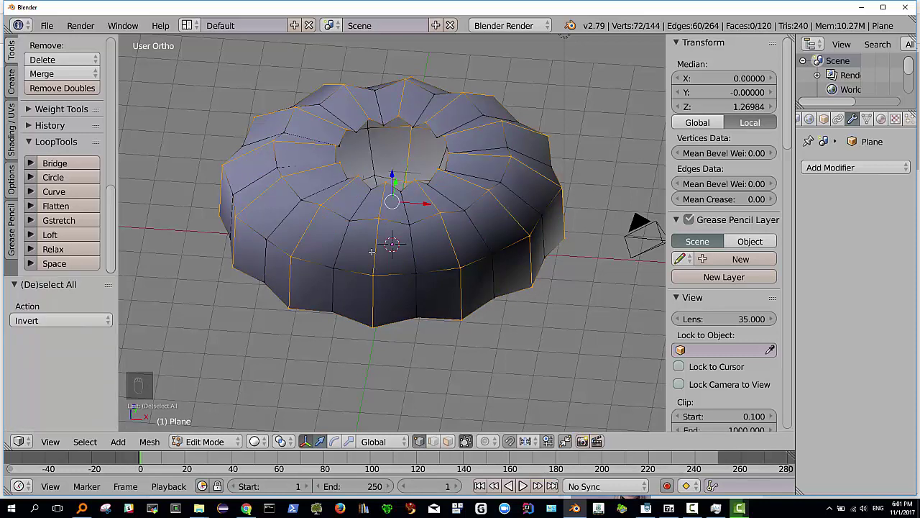
Step: Bevel the alternating loops into wide strips, then invert the selection to the thin loops
key("ctrl+b")
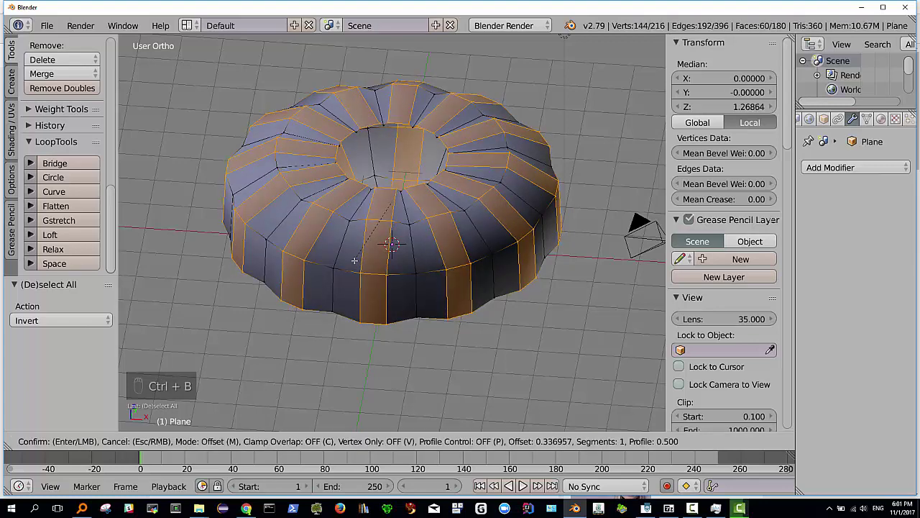
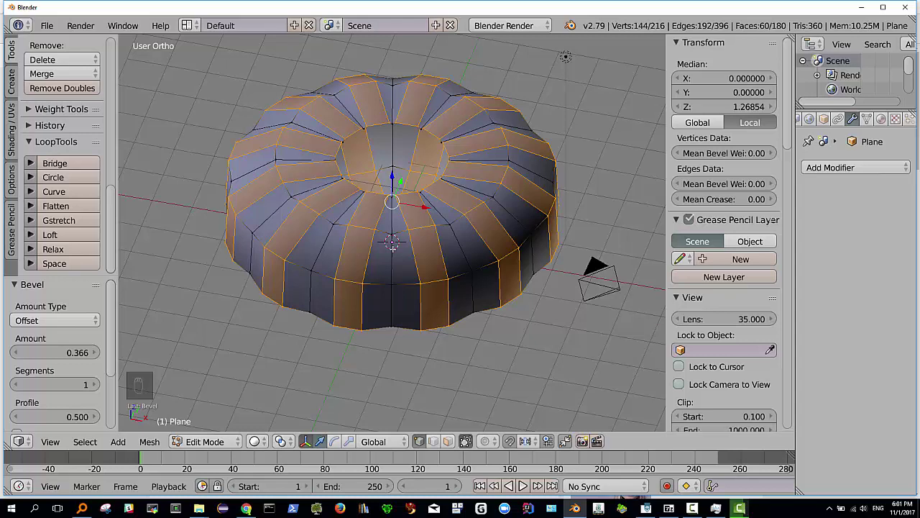
key("ctrl+i")
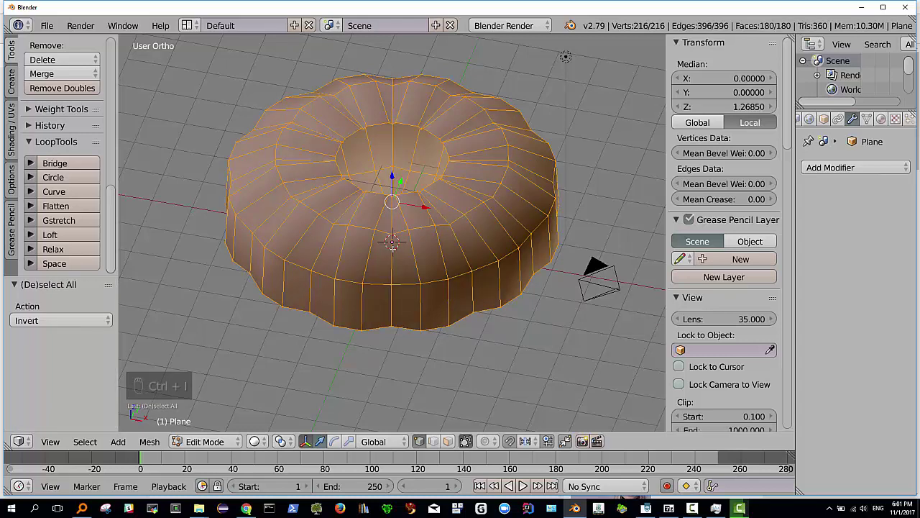
key("ctrl+z")
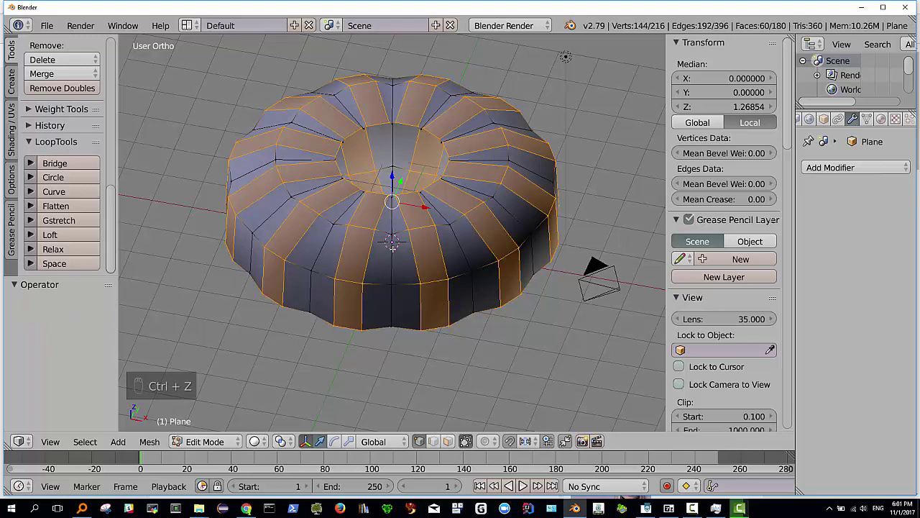
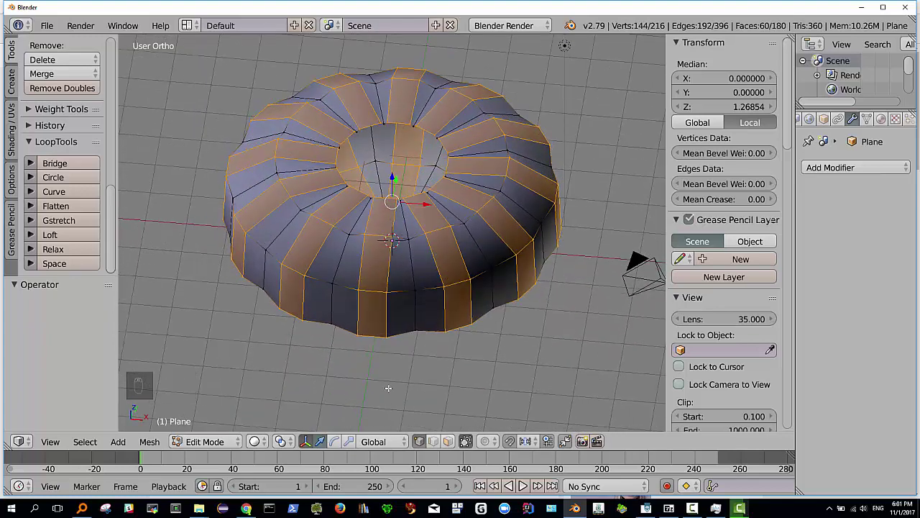
key("ctrl+i")
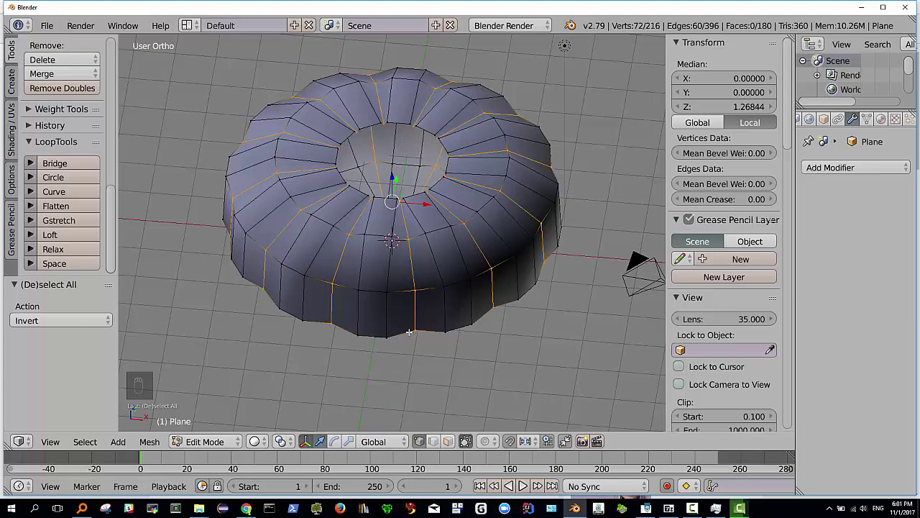
Step: Shrink the selected alternating loops inward to form scalloped ribs on the body
key("alt+s")
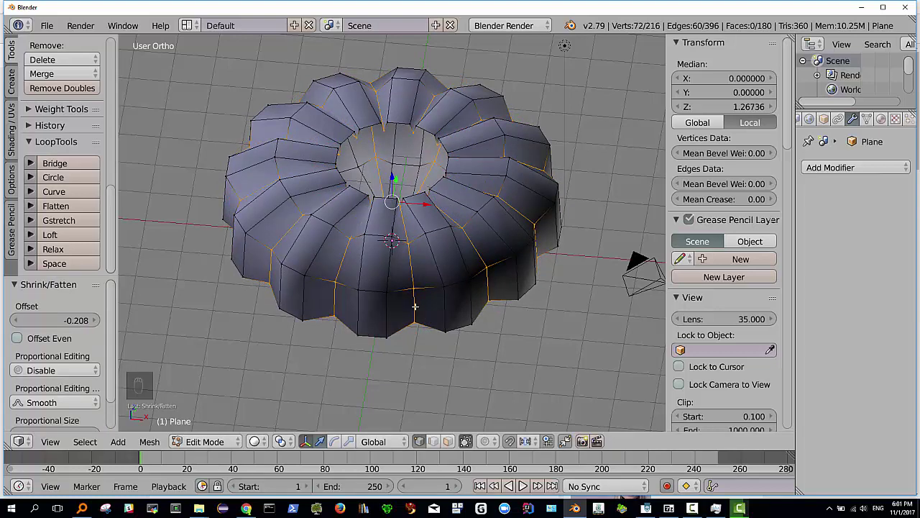
key("ctrl+b")
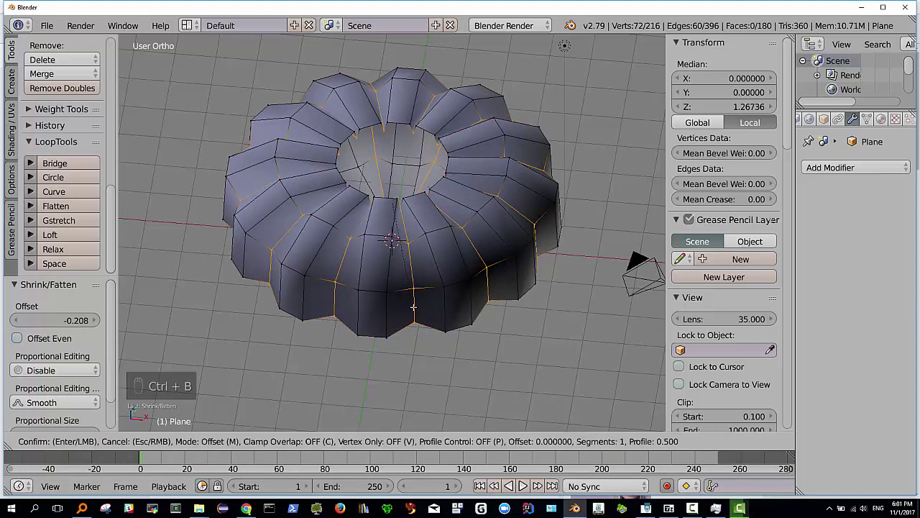
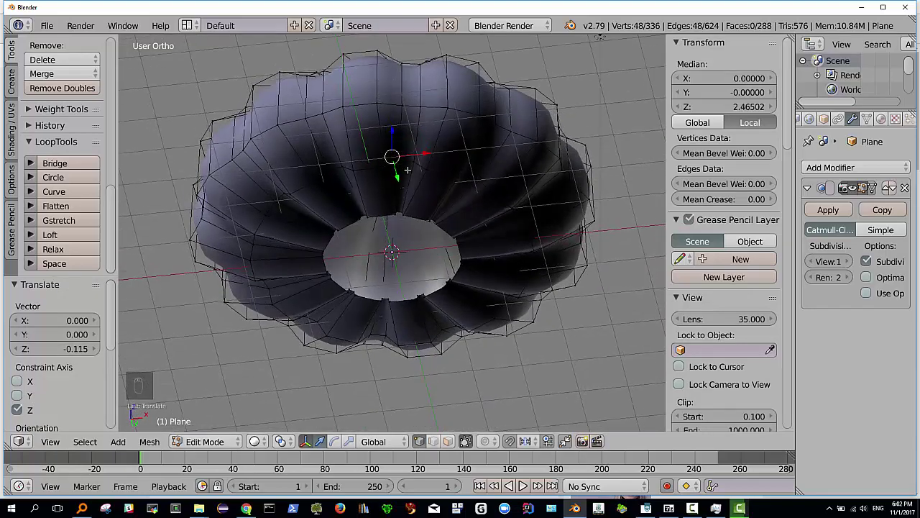
Step: Leave and re-enter Edit Mode to preview the subdivision-smoothed pumpkin
key("Tab")
key("Tab")
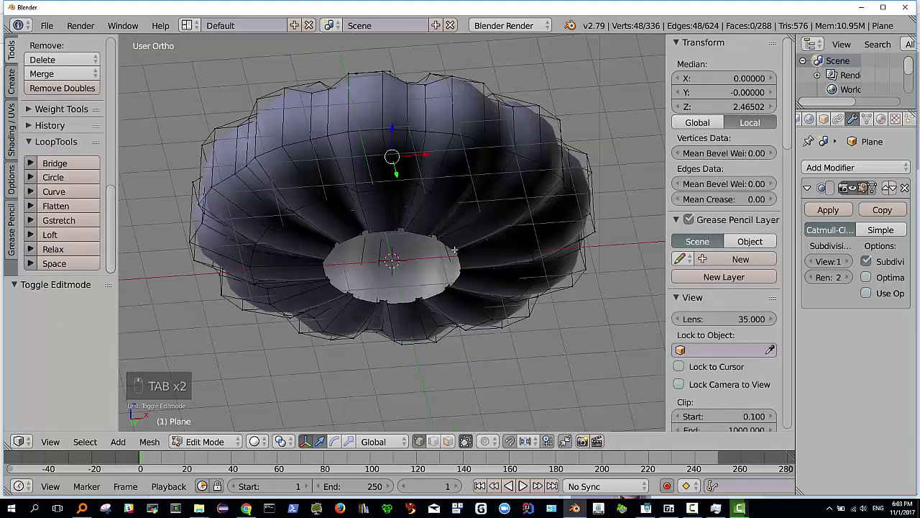
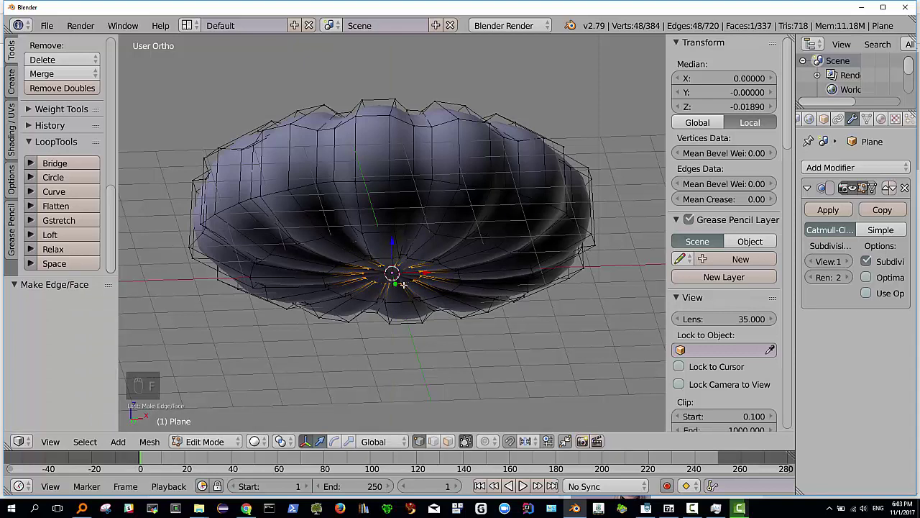
Step: Triangulate the bottom cap face into a closed fan of triangles
key("ctrl+t")
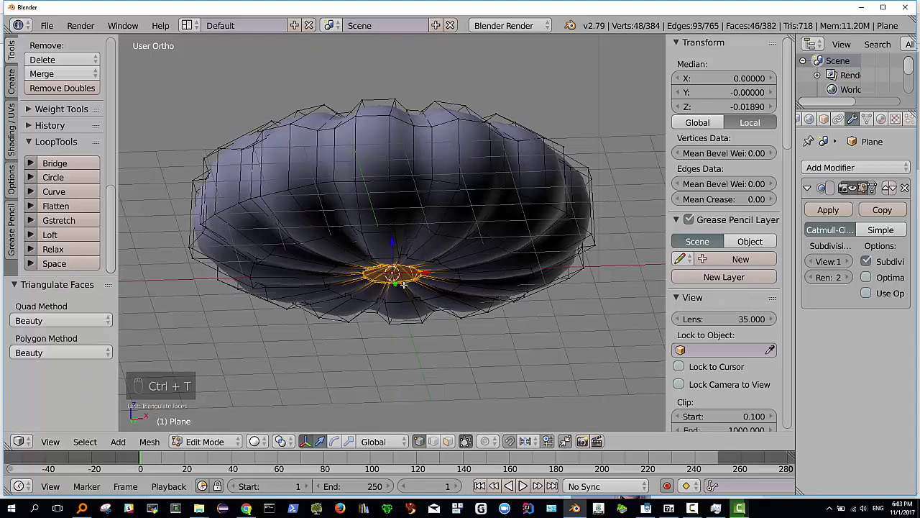
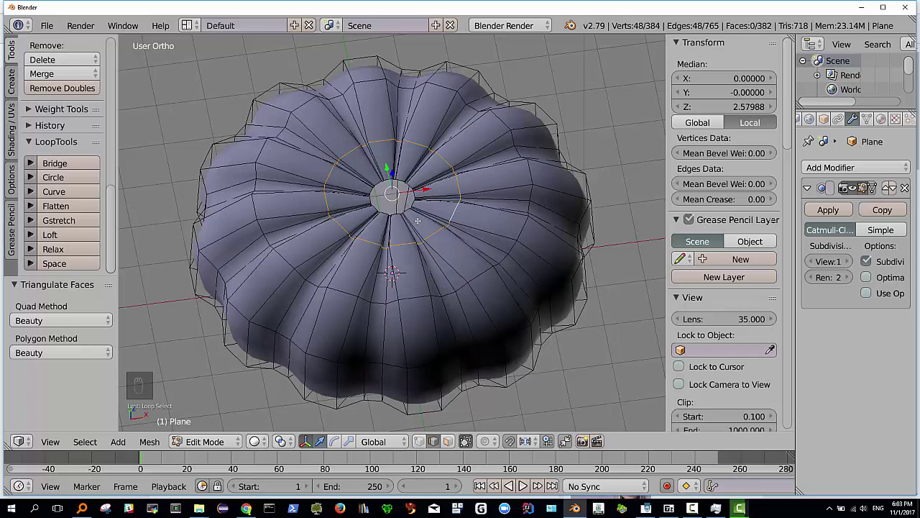
Step: Duplicate the vertex ring around the pumpkin's top opening in place
key("shift+d")
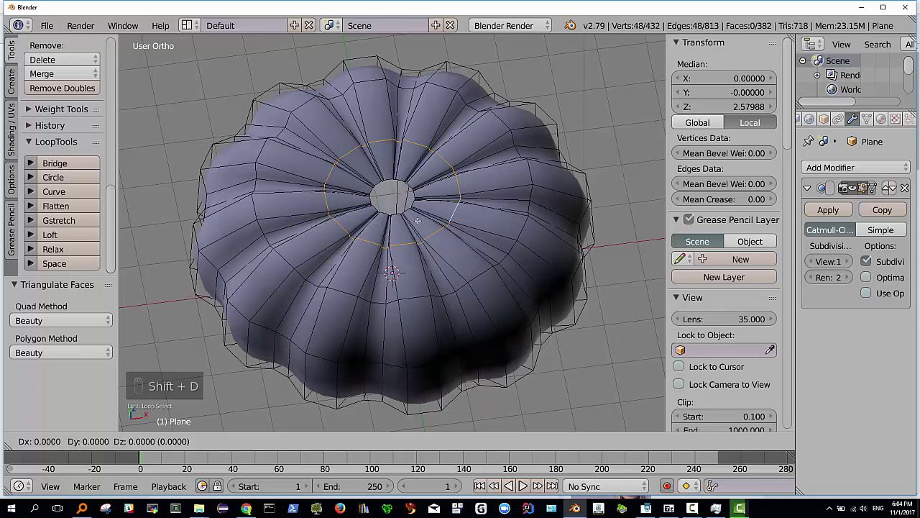
Step: Separate the duplicated rim ring into its own object, Plane.001, and scale it for the stem base
key("p")
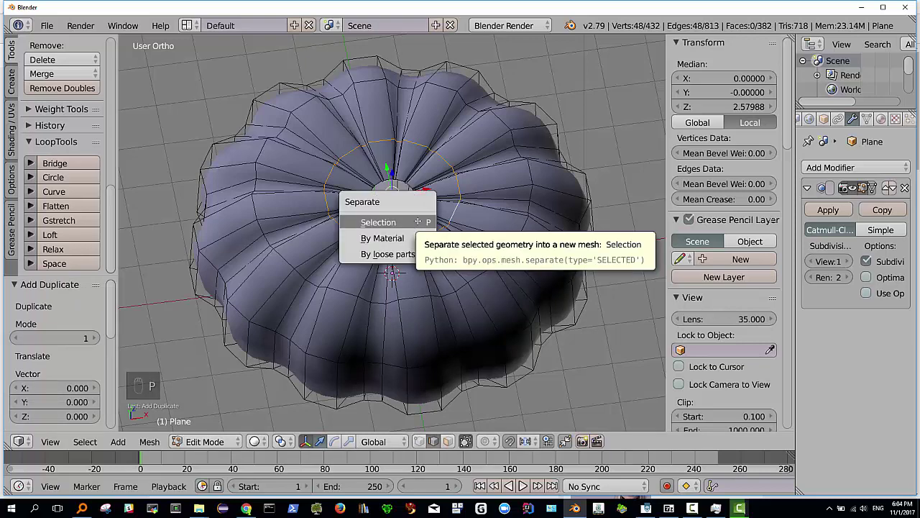
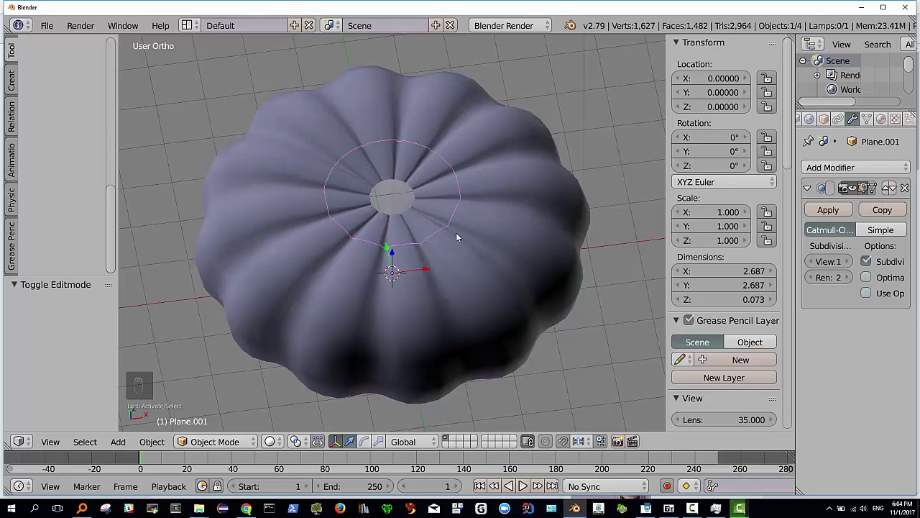
key("s")
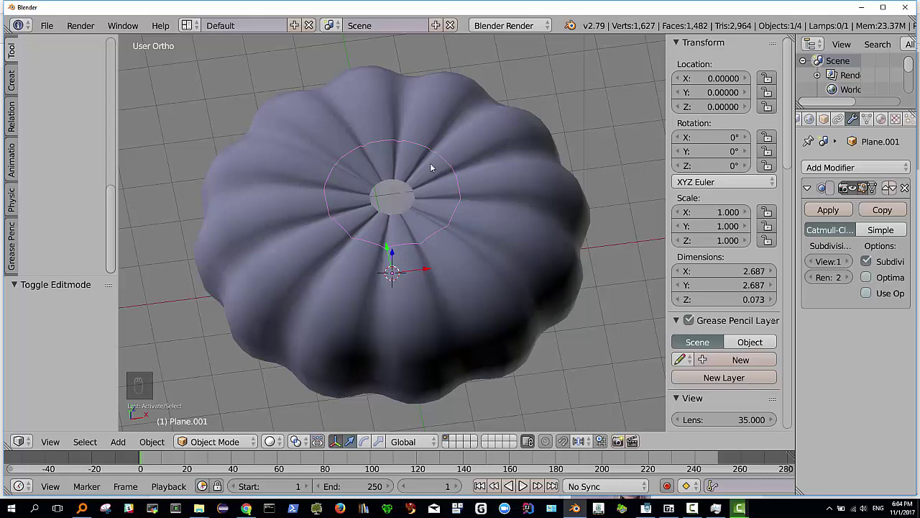
Step: Shrink the whole separated ring to about half its size
key("Tab")
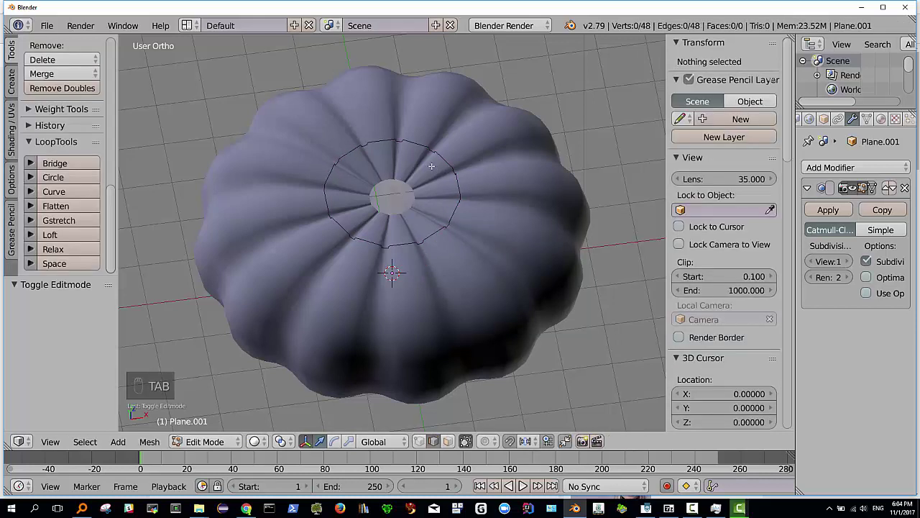
key("a")
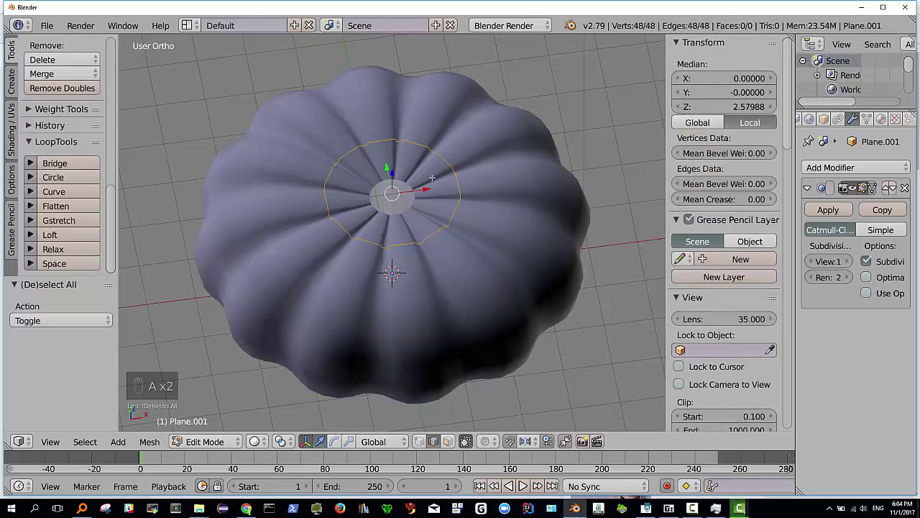
key("s")
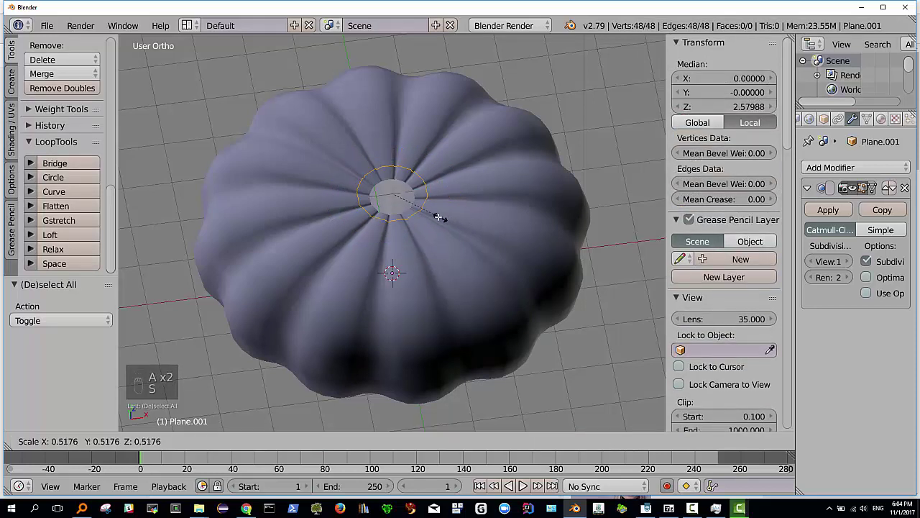
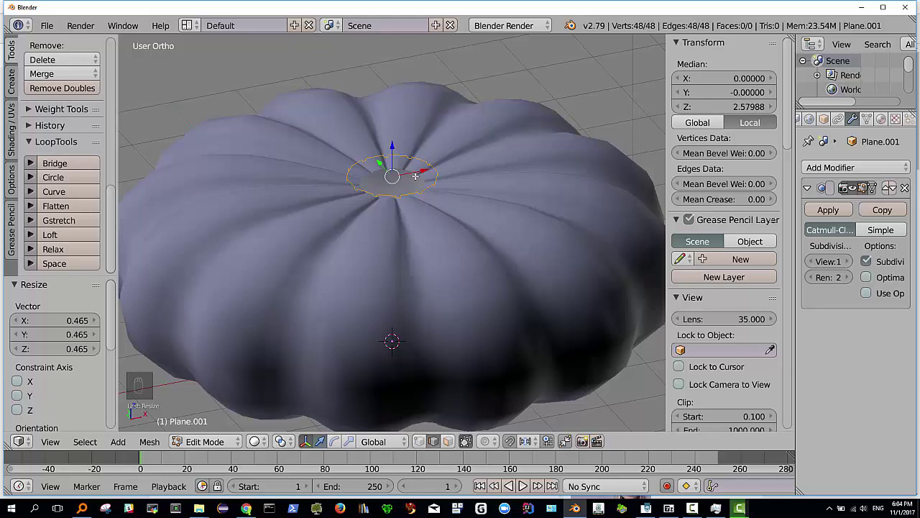
Step: Extrude the ring upward twice into a short stem base, flaring the top wider
key("e")
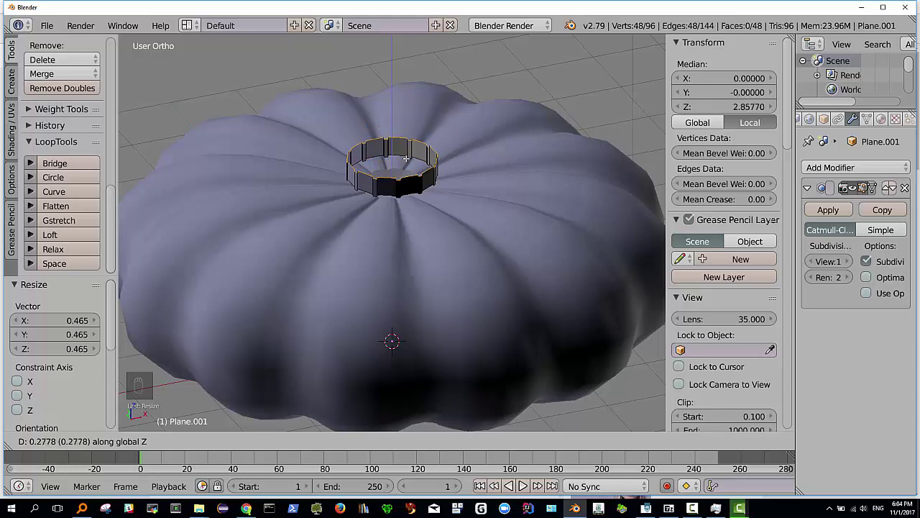
key("s")
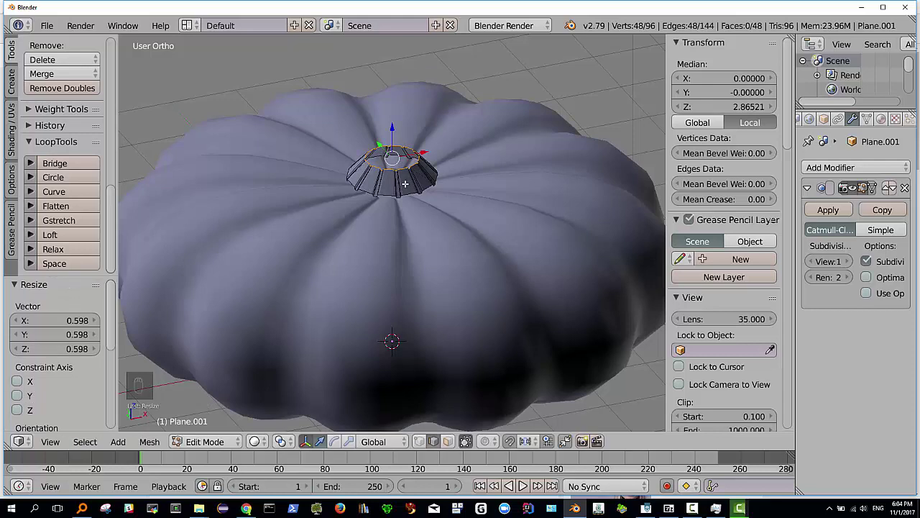
key("e")
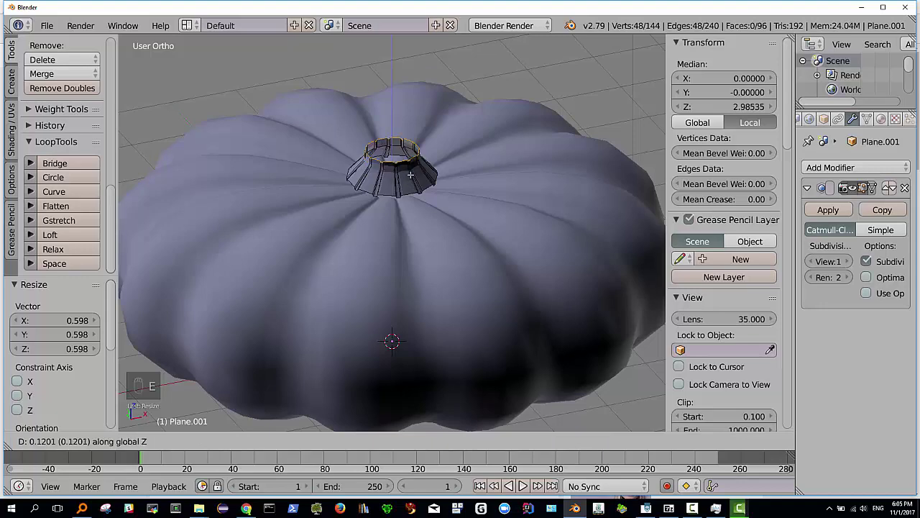
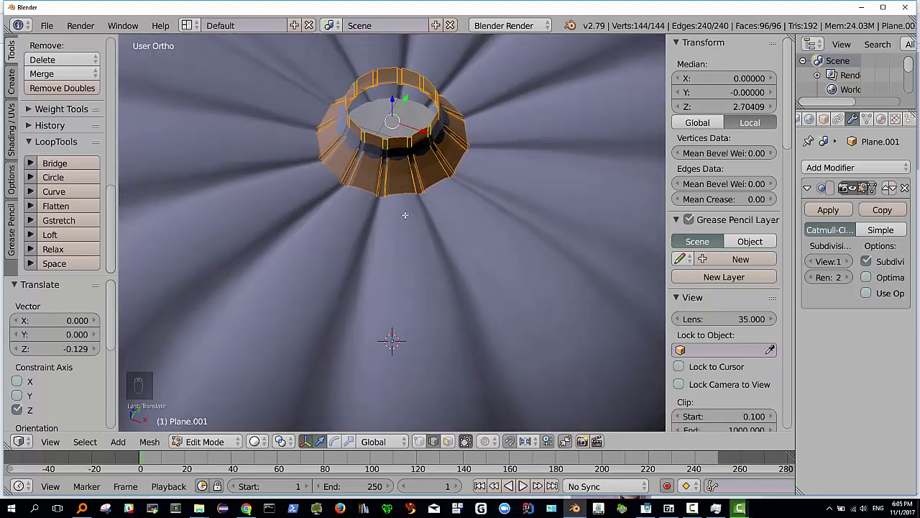
key("r")
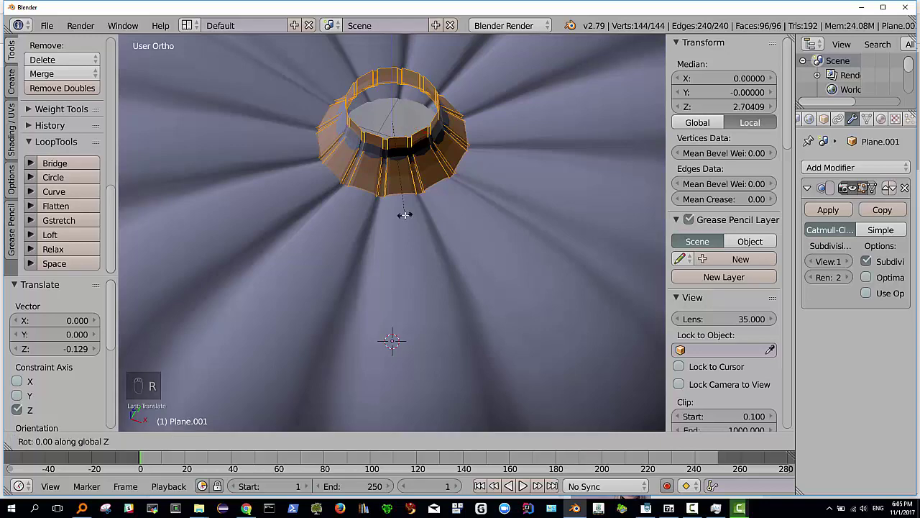
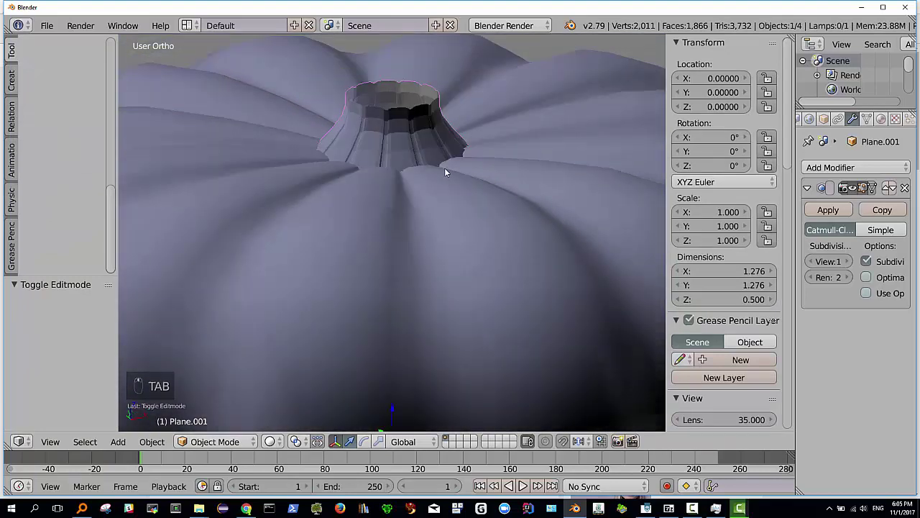
Step: Recalculate the pumpkin body's normals outward with all its geometry selected
middle_click(447, 200)
left_click_drag(396, 207, 404, 265)
left_click_drag(403, 264, 403, 265)
key("Tab")
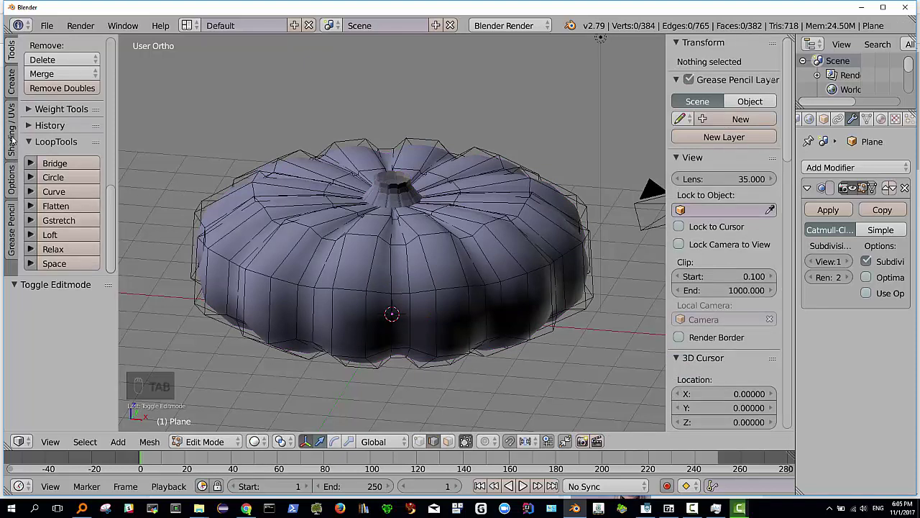
left_click_drag(13, 137, 57, 165)
key("a")
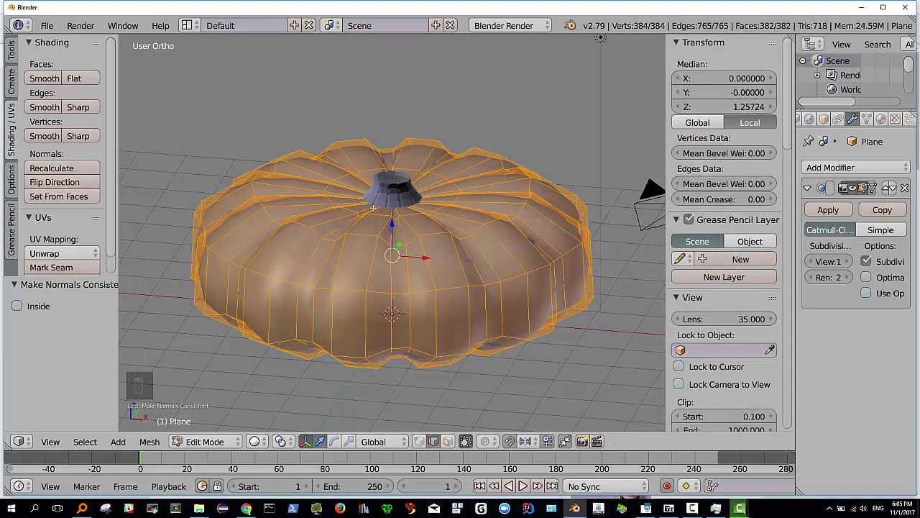
key("Tab")
Step: Begin the same normals fix on the stem collar mesh
key("Tab")
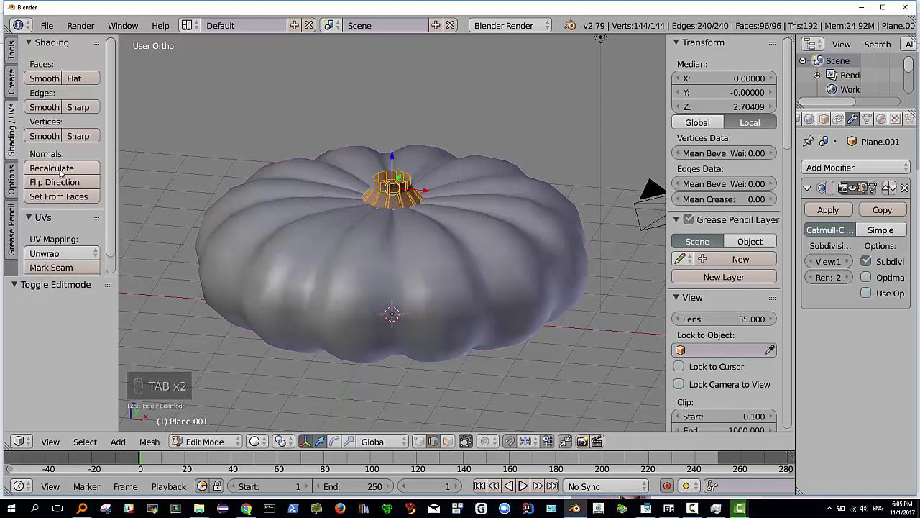
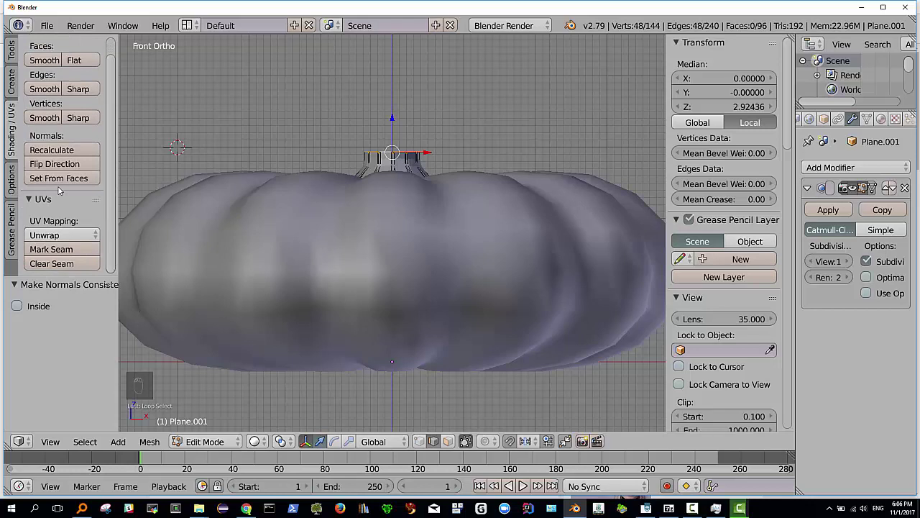
Step: Spin the stem's top ring 90° in 9 steps into a curving stalk and cap its tip
left_click_drag(8, 53, 94, 274)
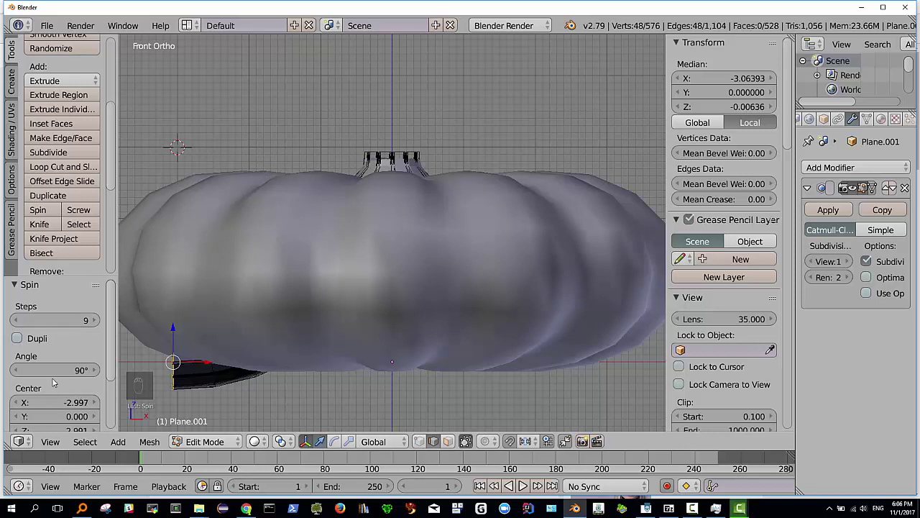
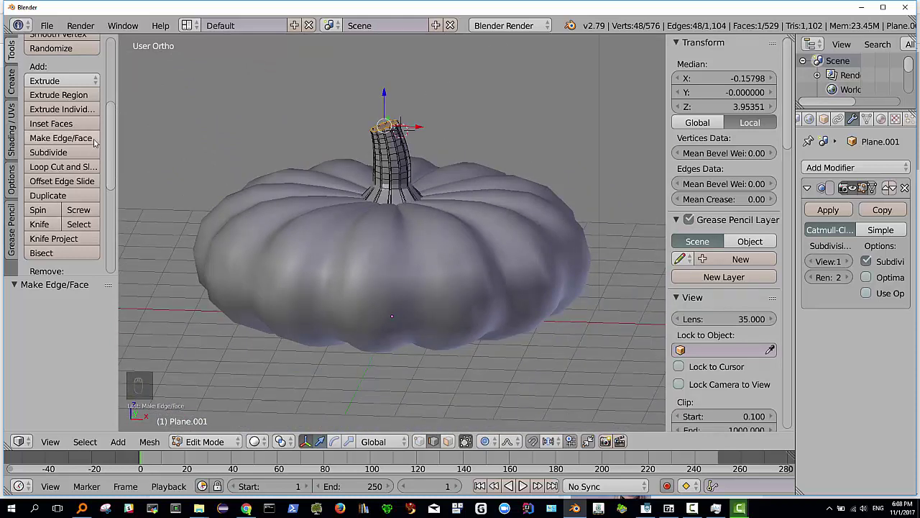
Step: Remove doubled vertices on the stem mesh and then on the pumpkin body
key("Tab")
left_click_drag(114, 174, 12, 87)
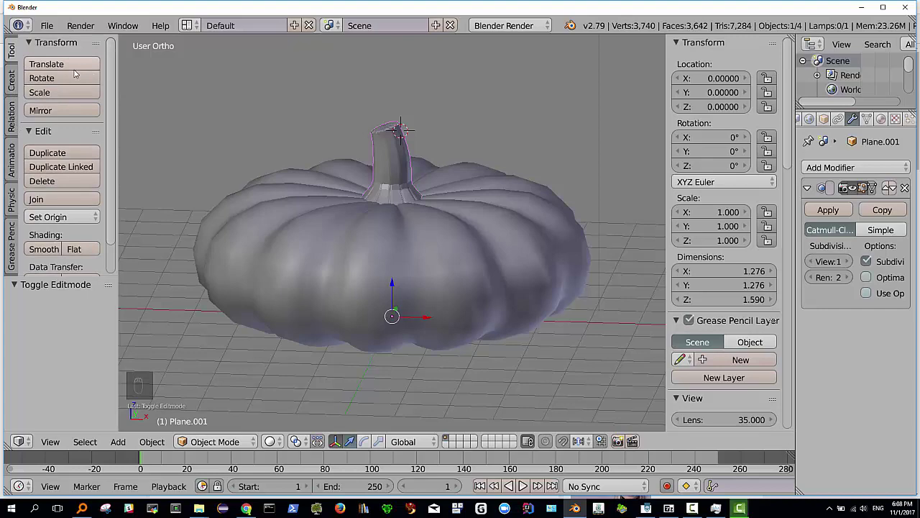
key("Tab")
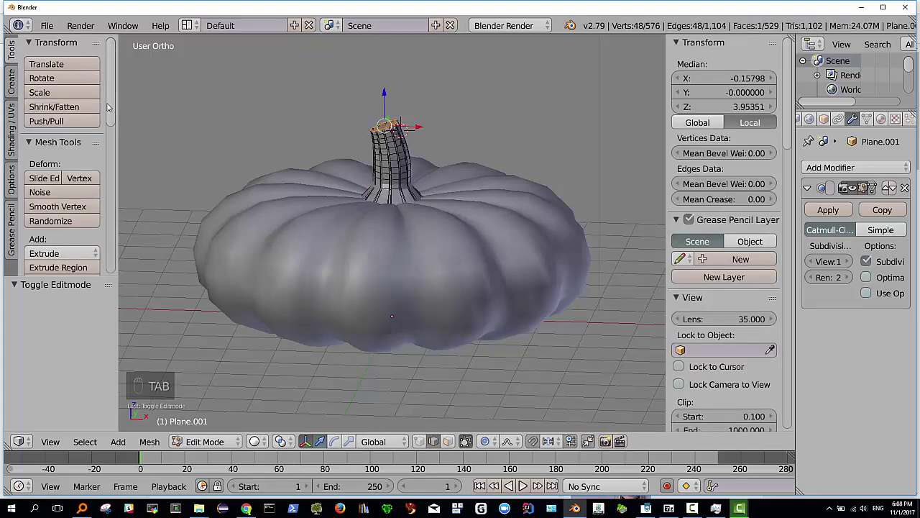
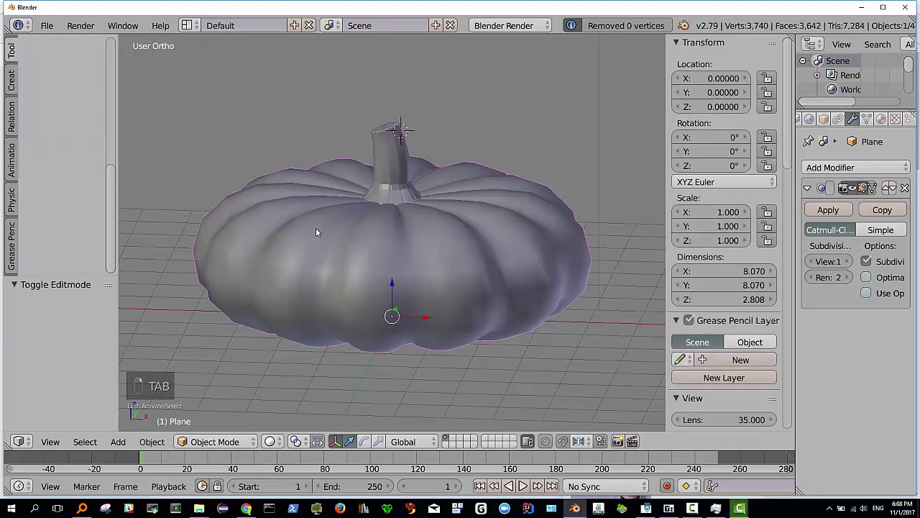
key("Tab")
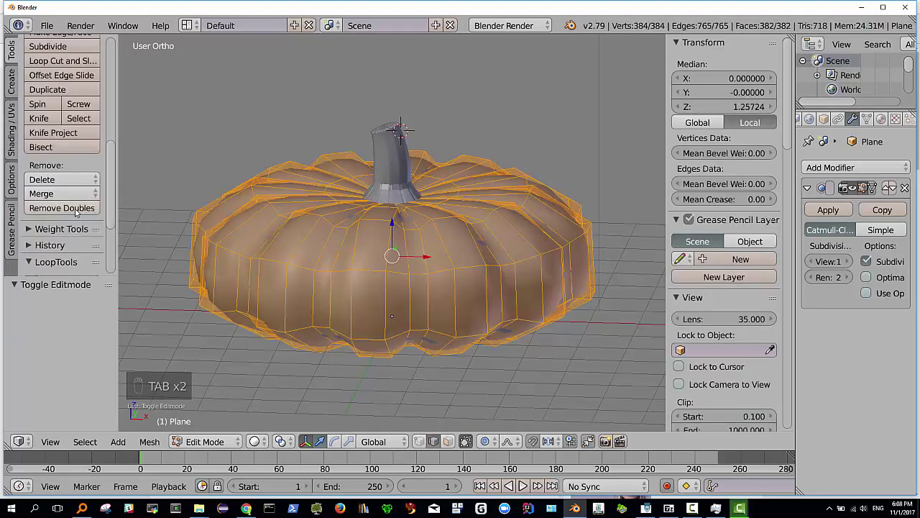
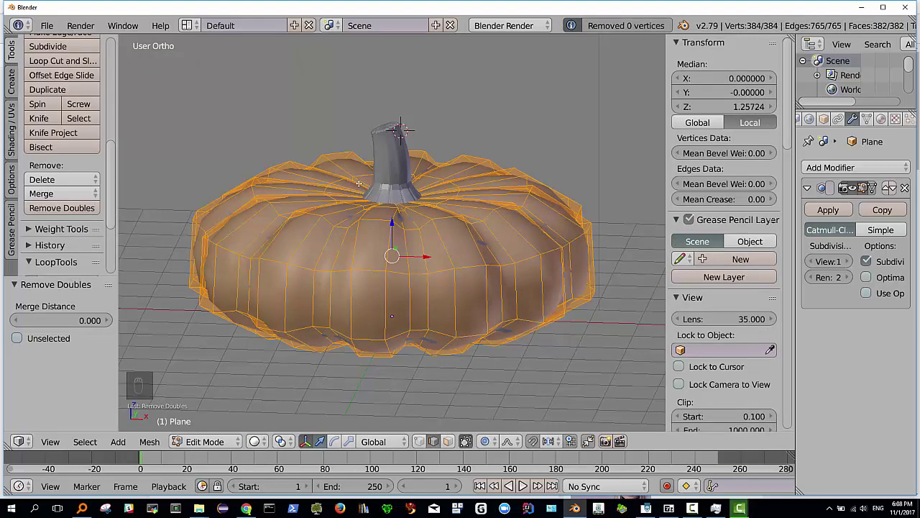
key("Tab")
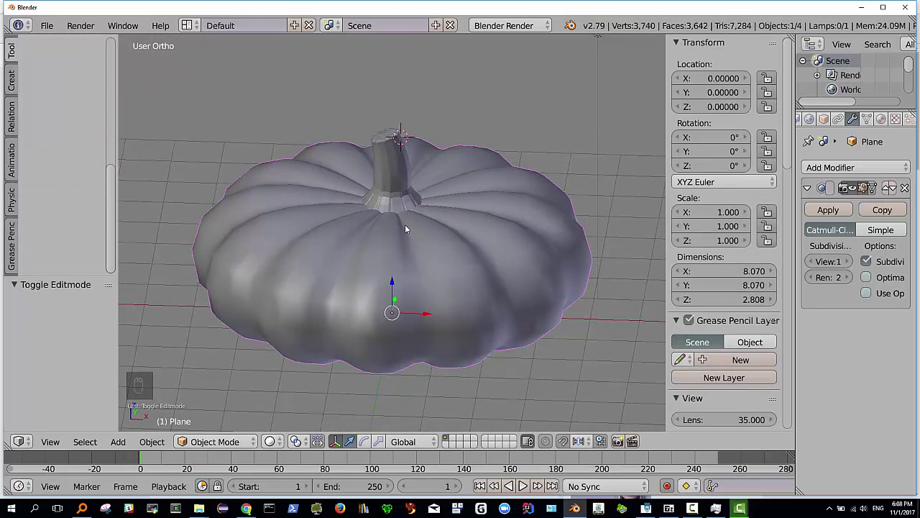
Step: Select the body and add the stem so both are selected together
left_click_drag(409, 228, 441, 251)
Step: Join stem and body with Ctrl+J and apply the Catmull-Clark subdivision as real geometry
key("ctrl+j")
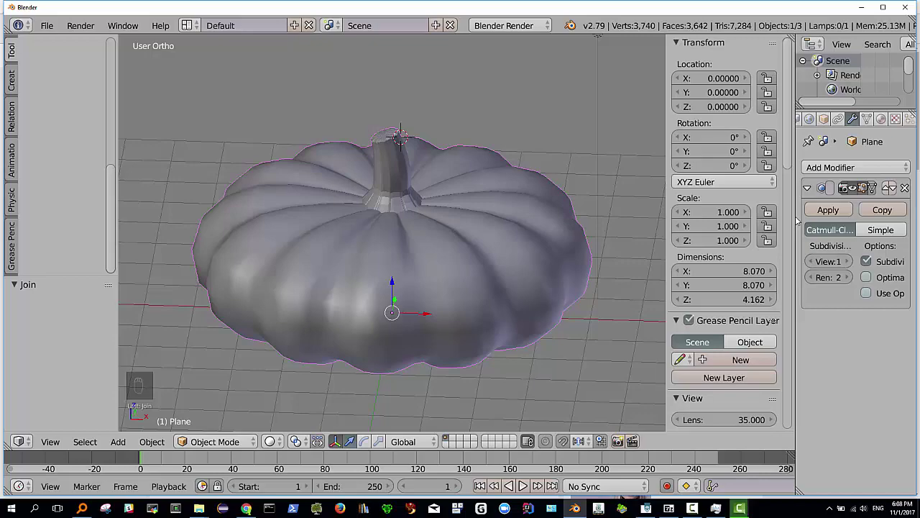
left_click_drag(823, 209, 385, 206)
key("Tab")
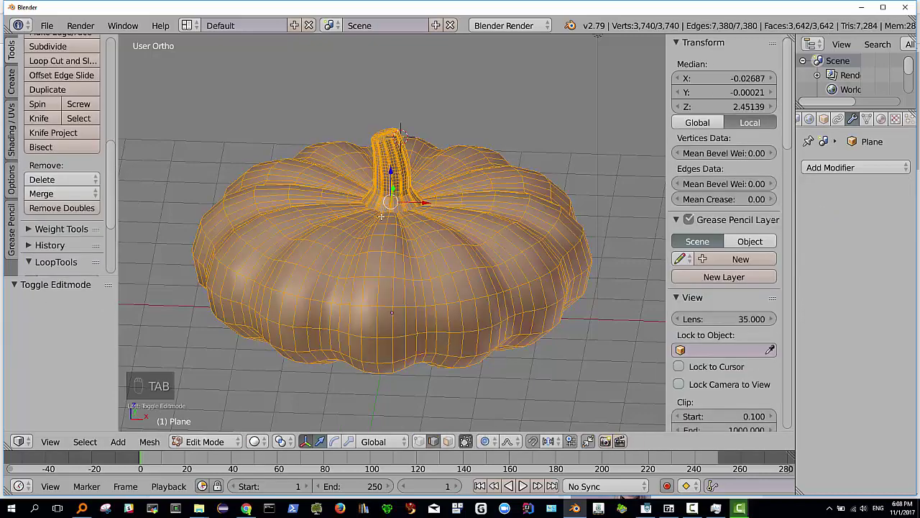
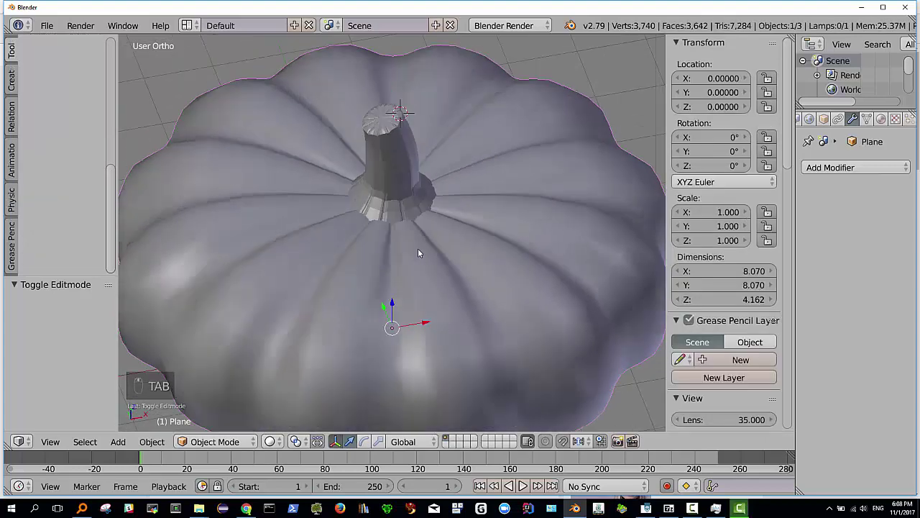
middle_click(507, 231)
middle_click(476, 235)
middle_click(457, 239)
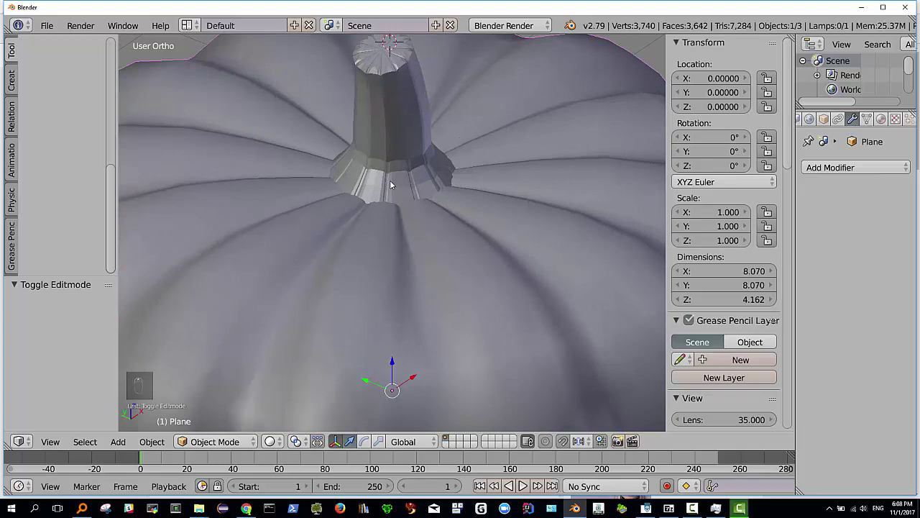
left_click_drag(380, 183, 318, 197)
middle_click(302, 196)
middle_click(248, 203)
middle_click(222, 187)
middle_click(225, 171)
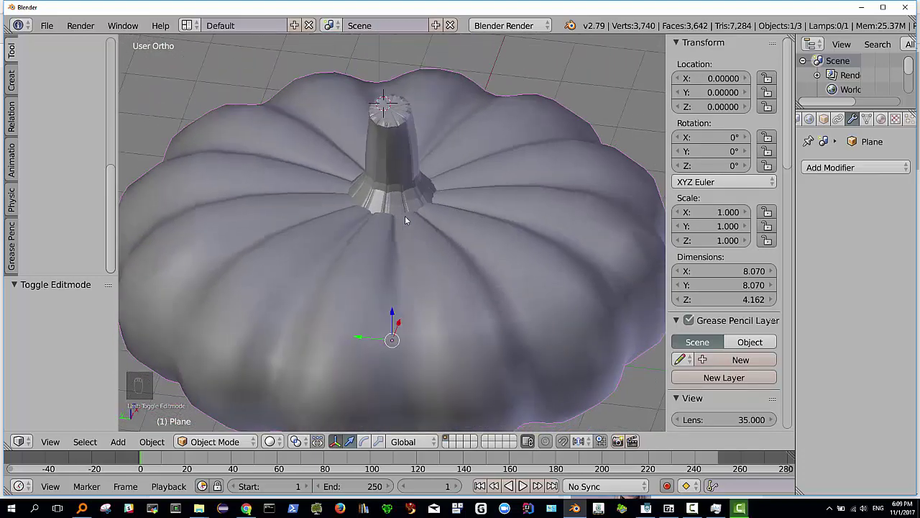
middle_click(451, 200)
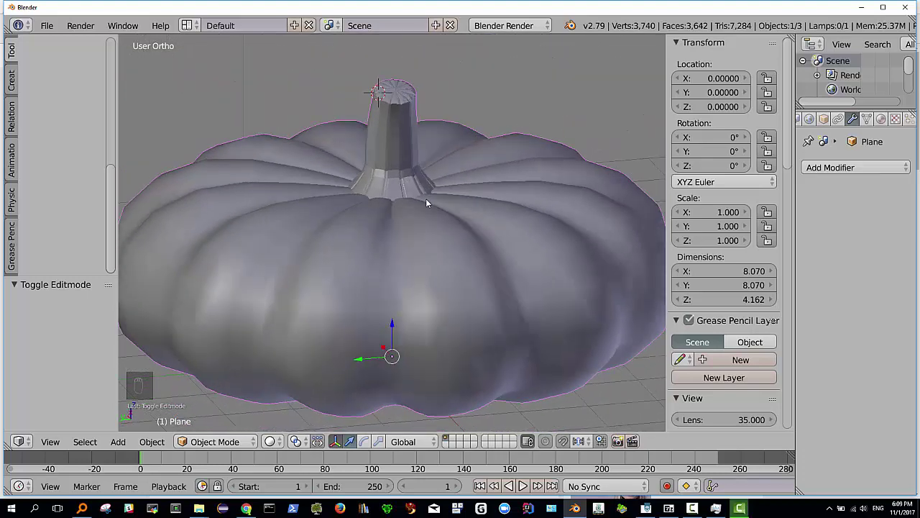
middle_click(416, 198)
left_click_drag(380, 198, 386, 212)
middle_click(370, 218)
left_click_drag(353, 183, 383, 188)
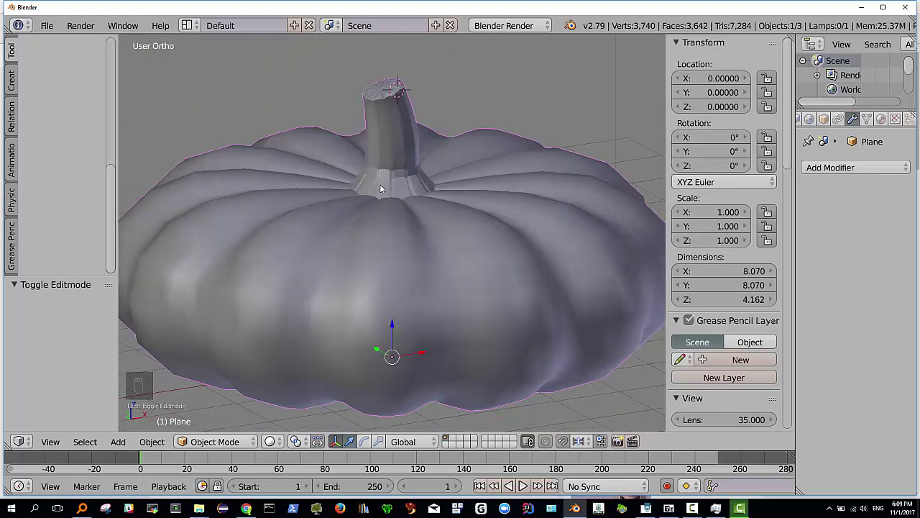
middle_click(375, 179)
left_click_drag(451, 212, 359, 232)
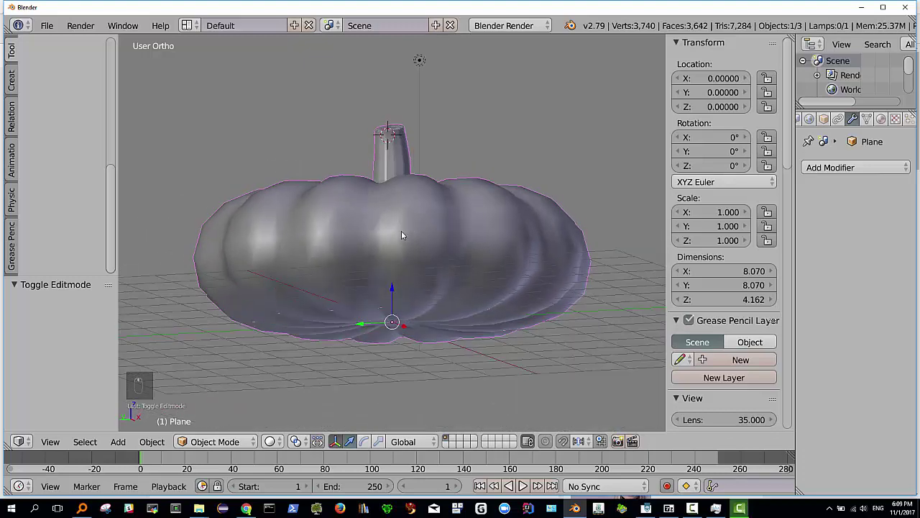
middle_click(391, 285)
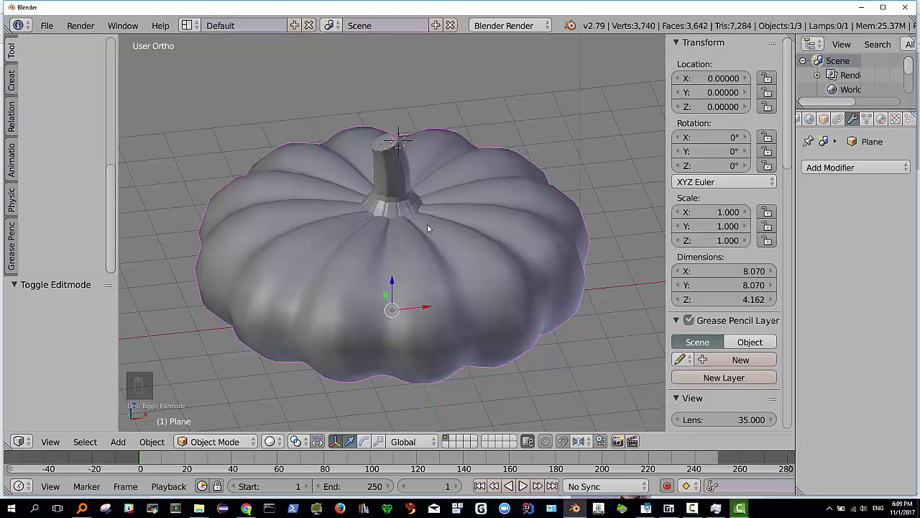
left_click_drag(401, 277, 478, 310)
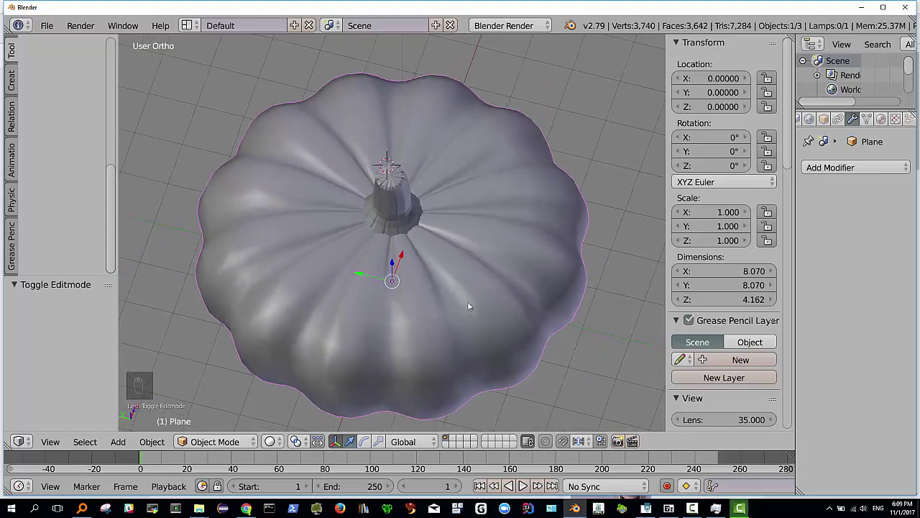
middle_click(372, 265)
middle_click(371, 254)
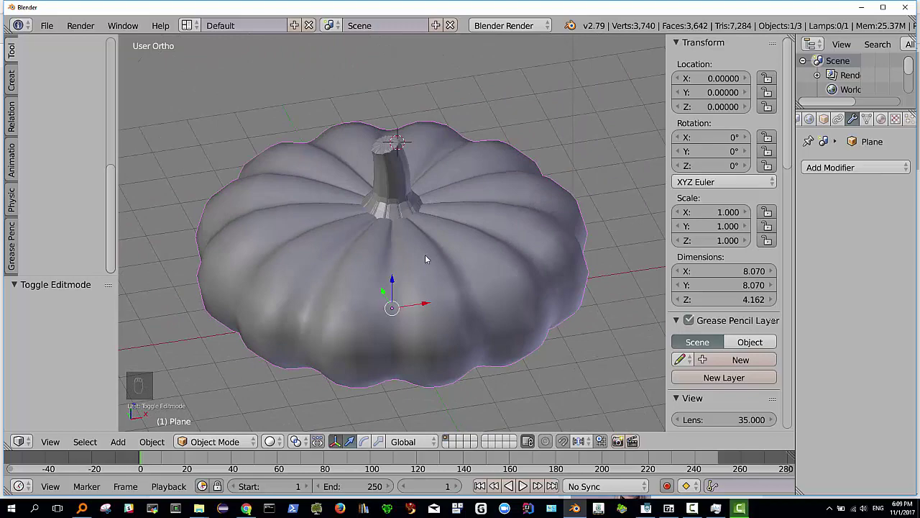
left_click_drag(434, 247, 445, 270)
middle_click(492, 228)
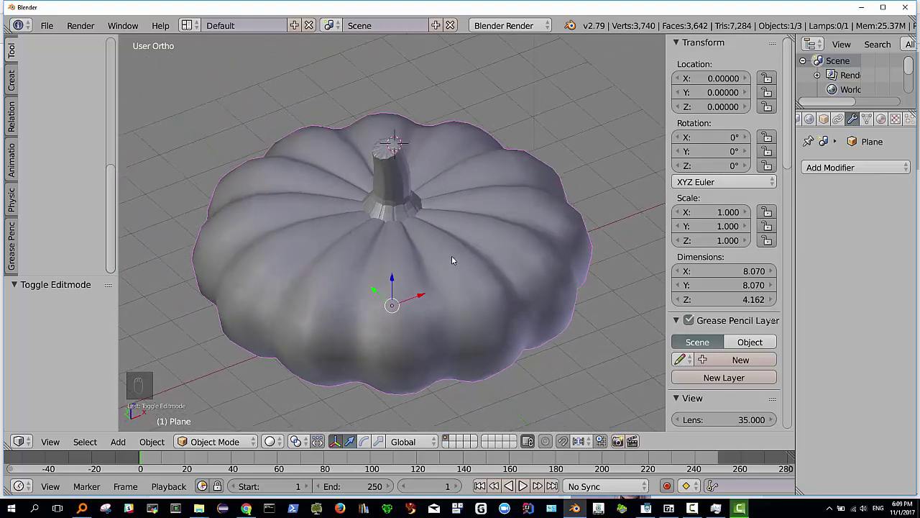
left_click_drag(458, 236, 399, 208)
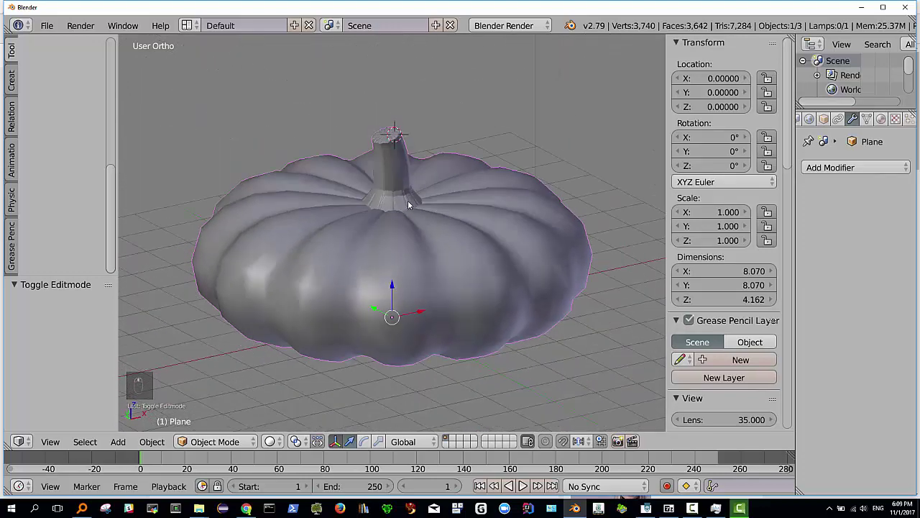
left_click_drag(409, 206, 404, 201)
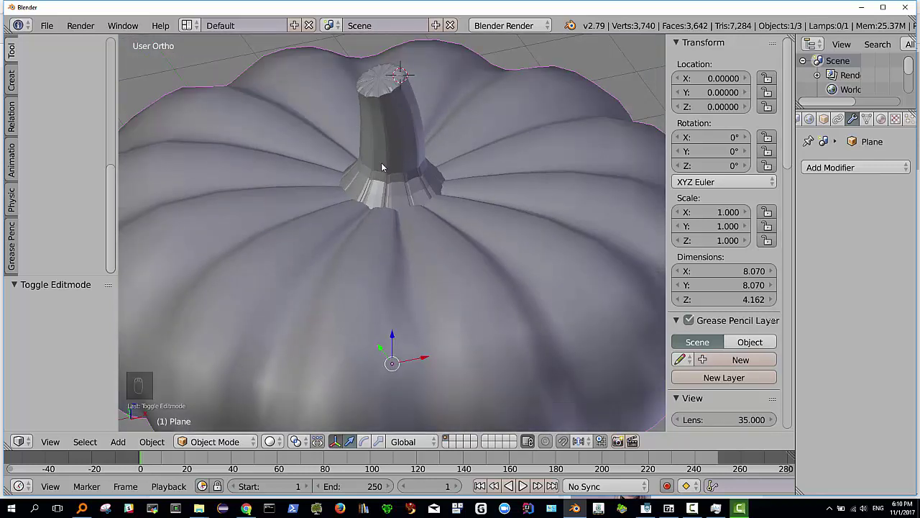
middle_click(393, 158)
middle_click(401, 182)
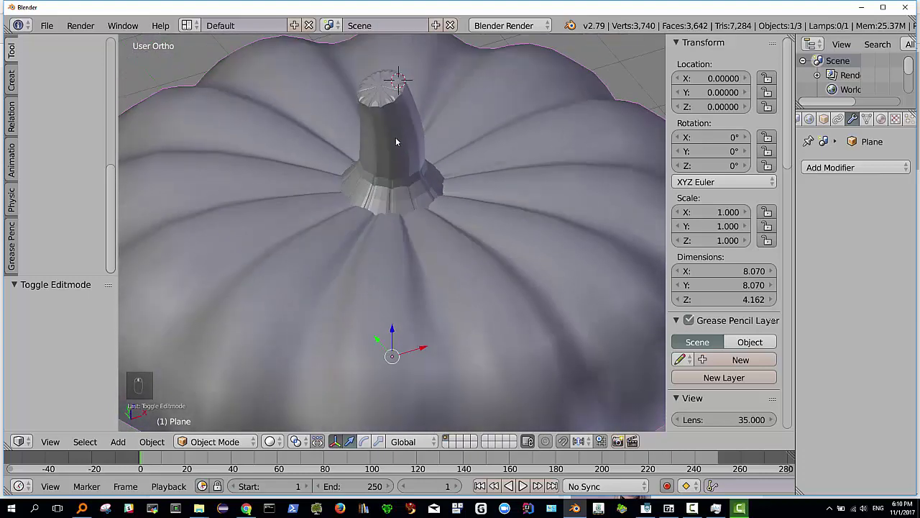
middle_click(396, 134)
middle_click(361, 140)
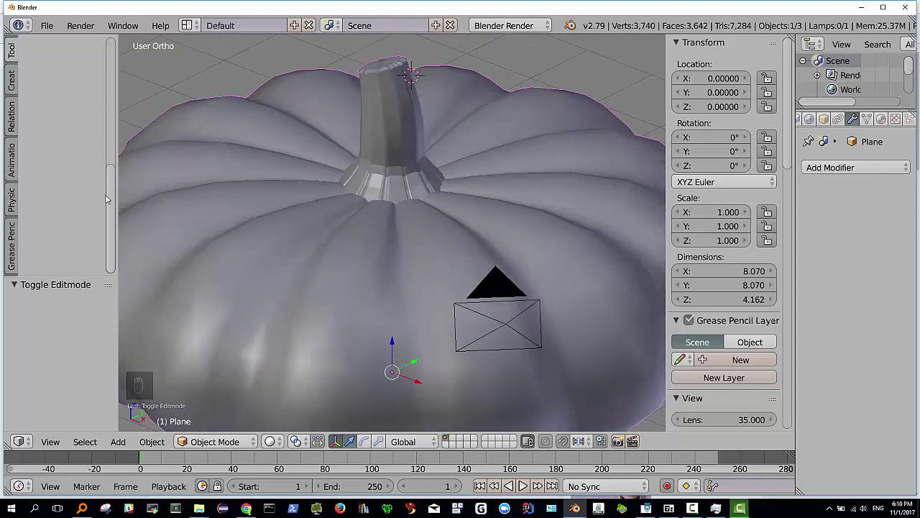
left_click_drag(111, 197, 15, 115)
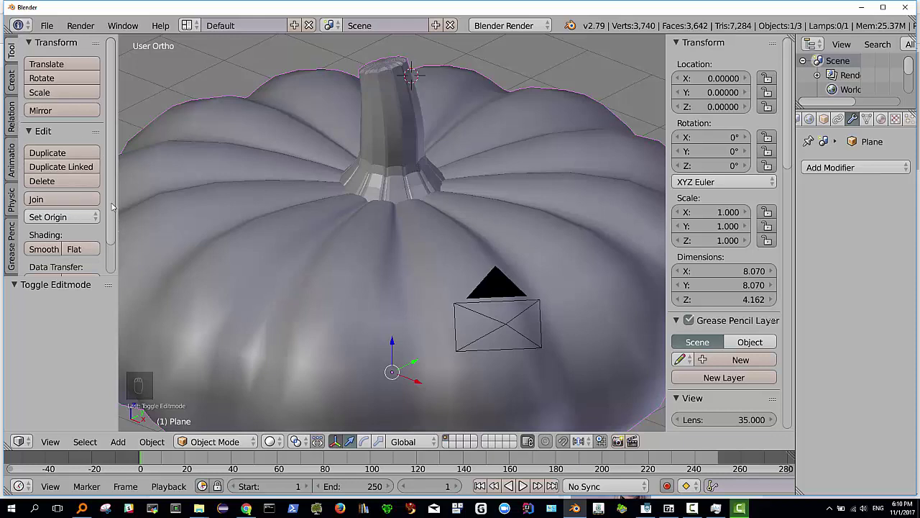
left_click_drag(399, 166, 371, 113)
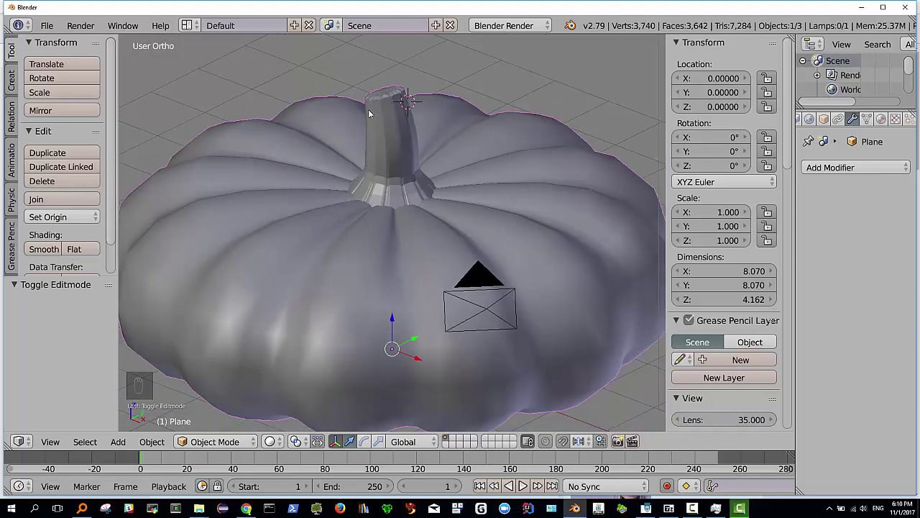
left_click_drag(414, 162, 444, 160)
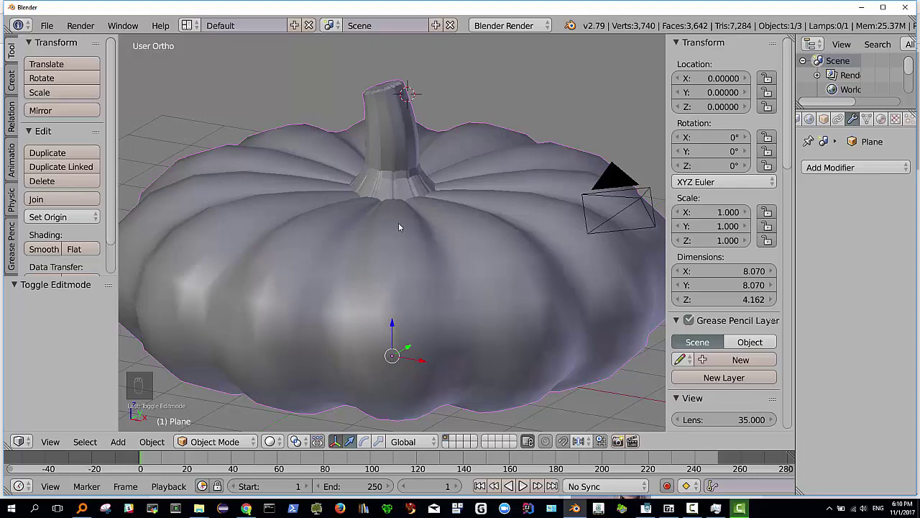
middle_click(381, 151)
middle_click(542, 165)
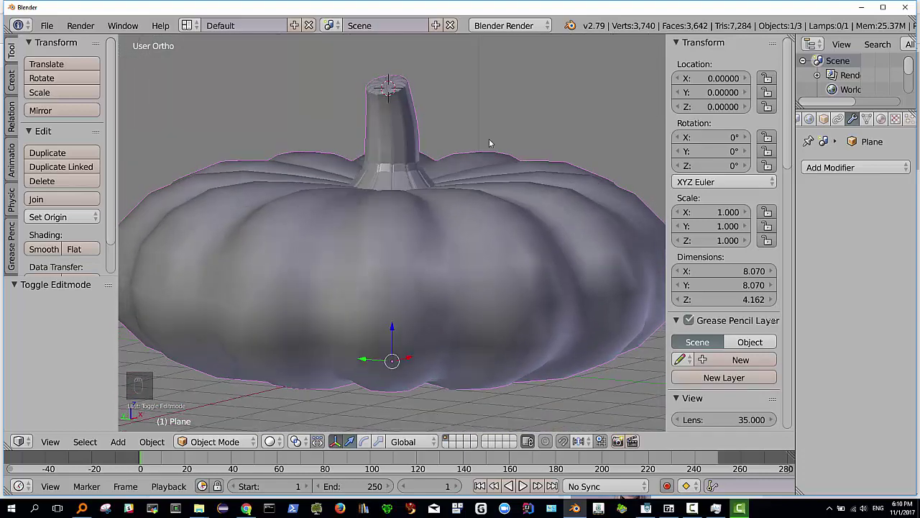
middle_click(460, 173)
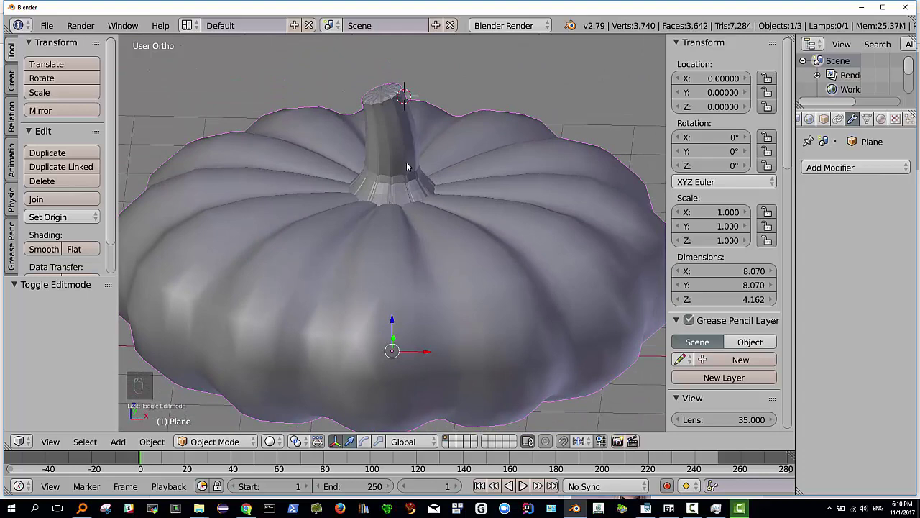
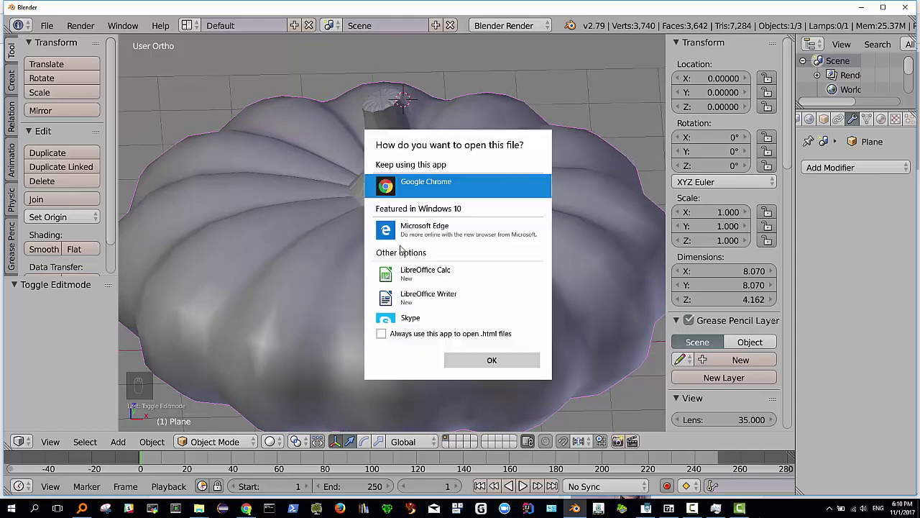
key("Escape")
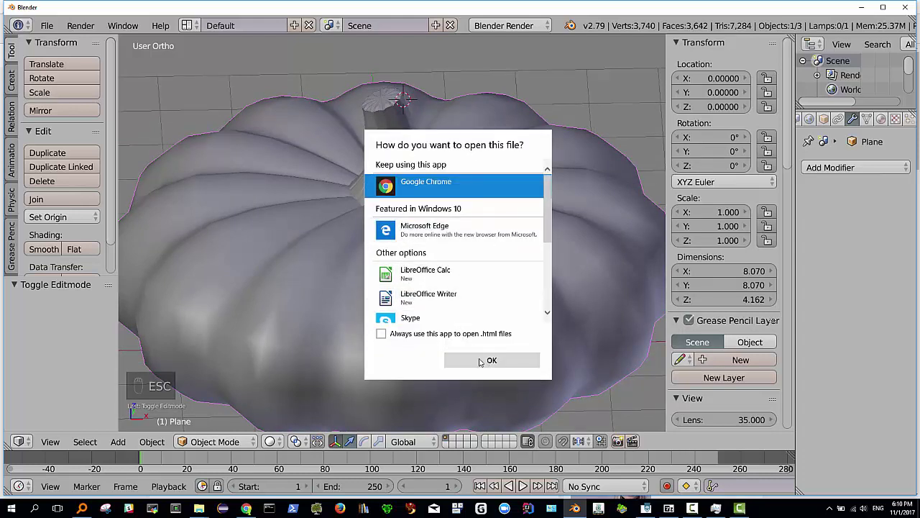